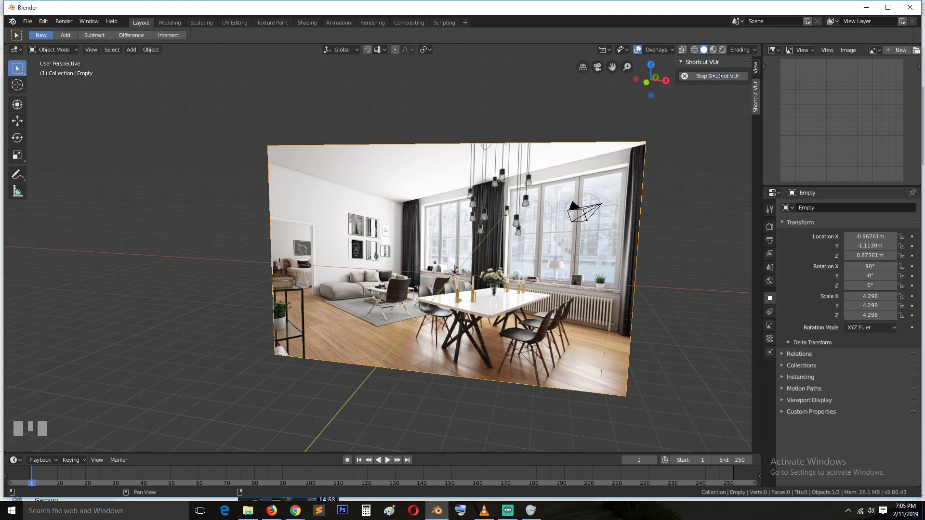
# Resize the areas and load the room photo into its own Image Editor panel.
pyautogui.press('n')
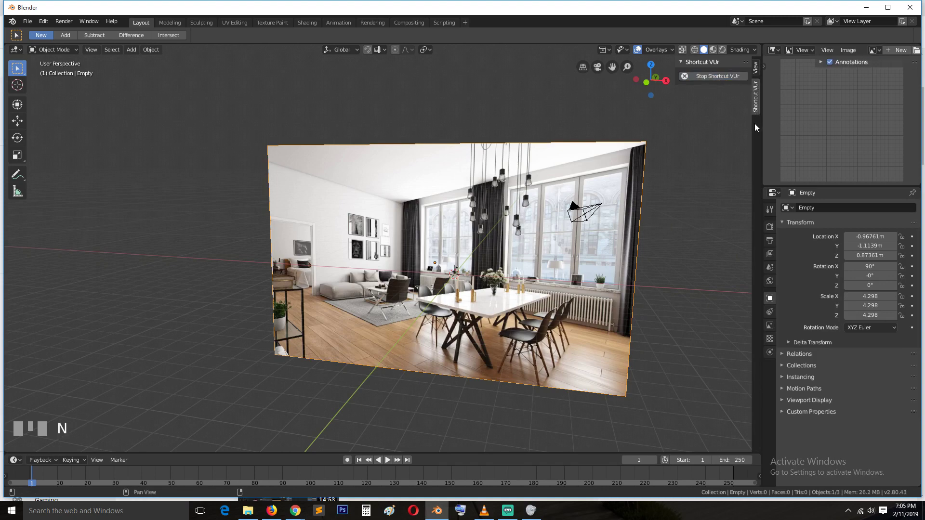
pyautogui.click(767, 127)
pyautogui.click(768, 140)
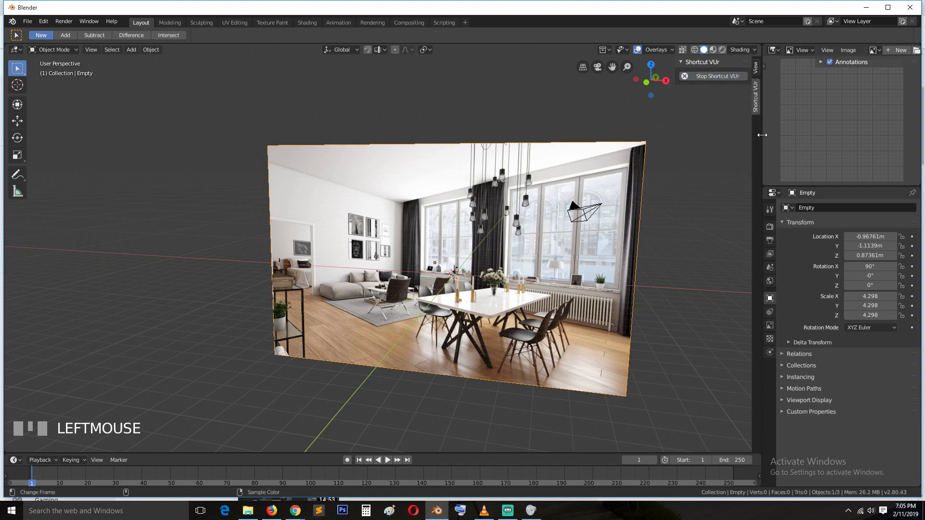
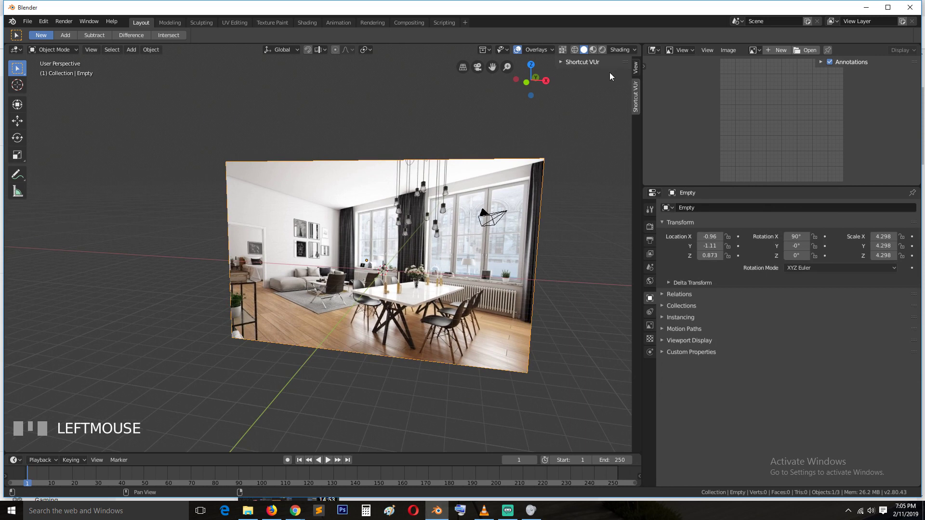
pyautogui.moveTo(755, 54); pyautogui.dragTo(463, 230)
pyautogui.press('x')
pyautogui.scroll(-3)
# Delete the reference-image empty and view the scene from the front.
pyautogui.click(766, 117)
pyautogui.press('n')
pyautogui.scroll(-3)
pyautogui.press('KP_1')
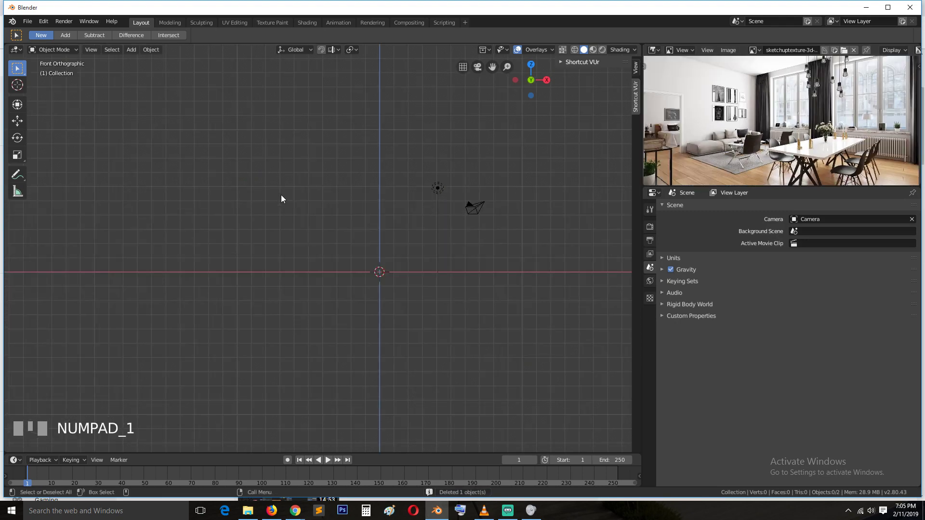
# Add a plane, rotate it 90° on X, scale it up and raise it above the origin.
pyautogui.press('shift+a')
pyautogui.press('r')
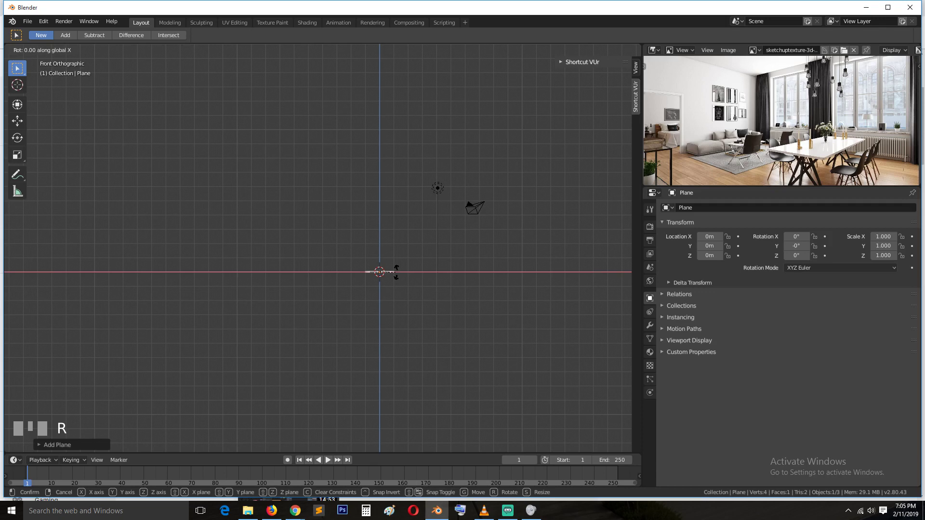
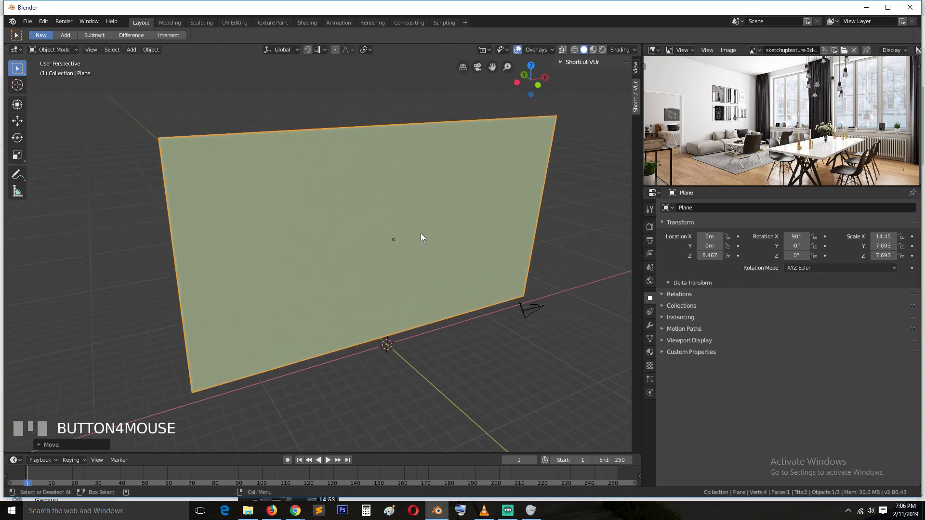
pyautogui.press('`')
pyautogui.scroll(-3)
# Apply the plane's rotation and scale and check its ~28.9 × 15.4 m dimensions in the N panel.
pyautogui.press('ctrl+a')
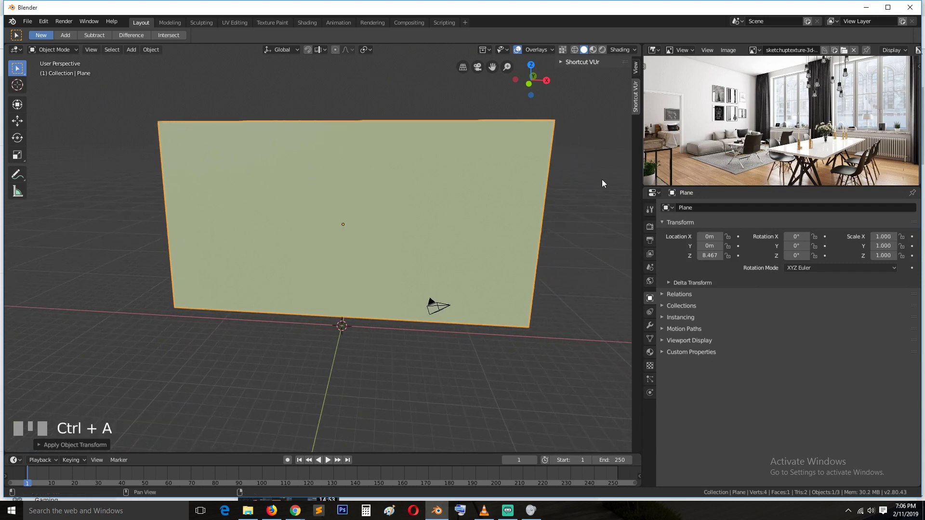
pyautogui.press('n')
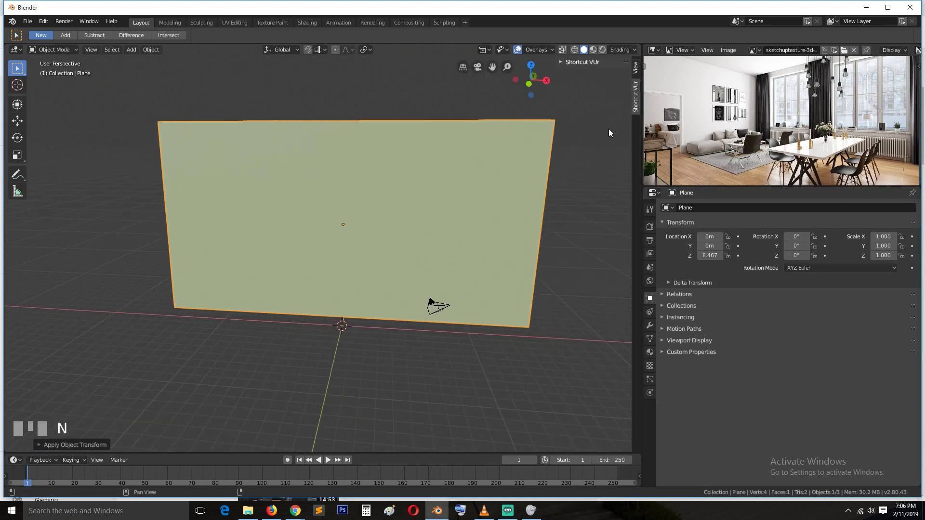
pyautogui.press('t')
pyautogui.click(639, 73)
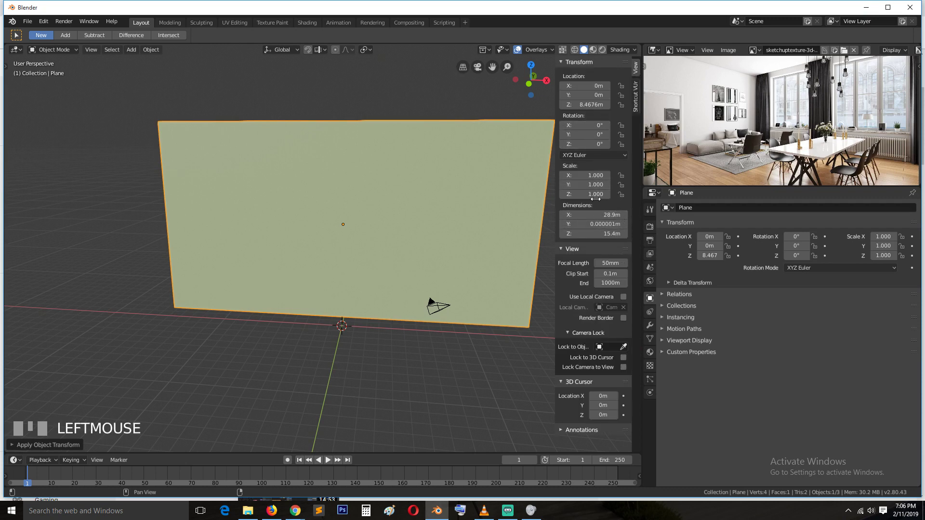
# In Edit Mode, loop-cut the plane into six vertical strips and clear the selection.
pyautogui.press('t')
pyautogui.press('n')
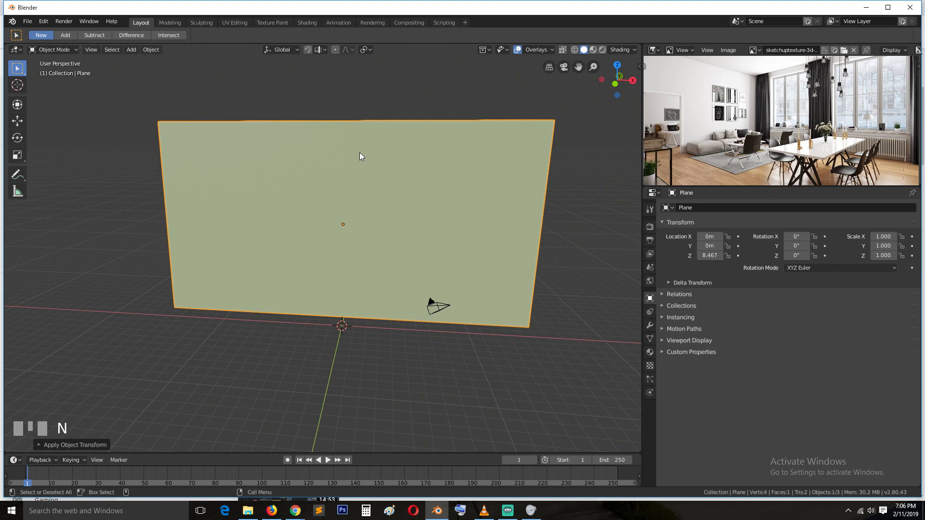
pyautogui.press('Tab')
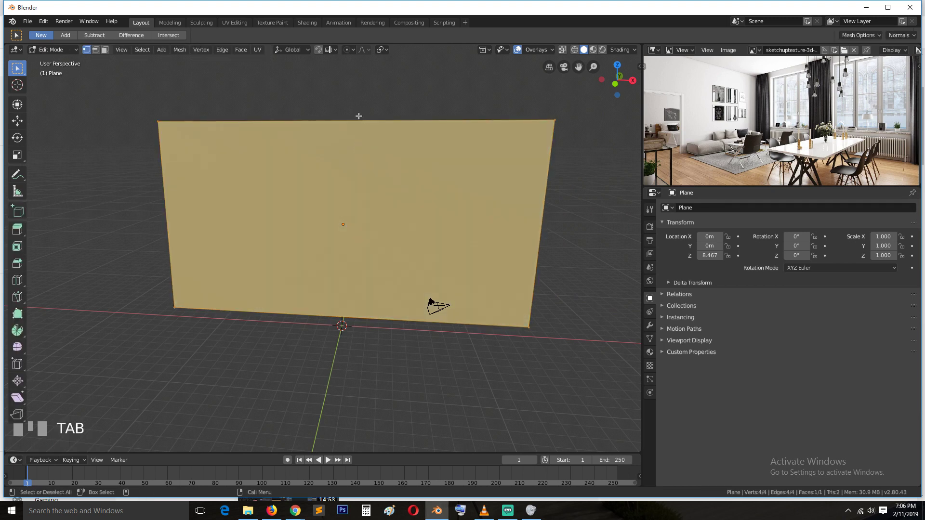
pyautogui.press('ctrl+t')
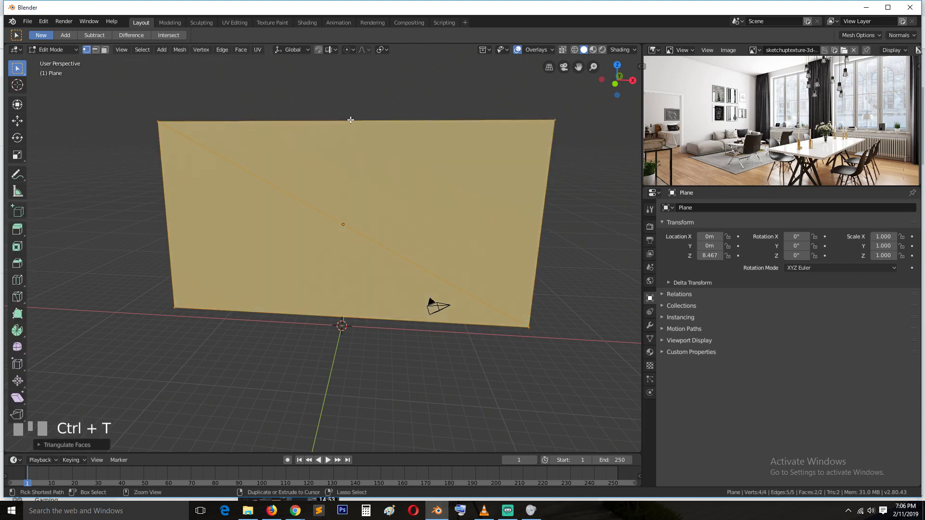
pyautogui.press('ctrl+z')
pyautogui.press('ctrl+r')
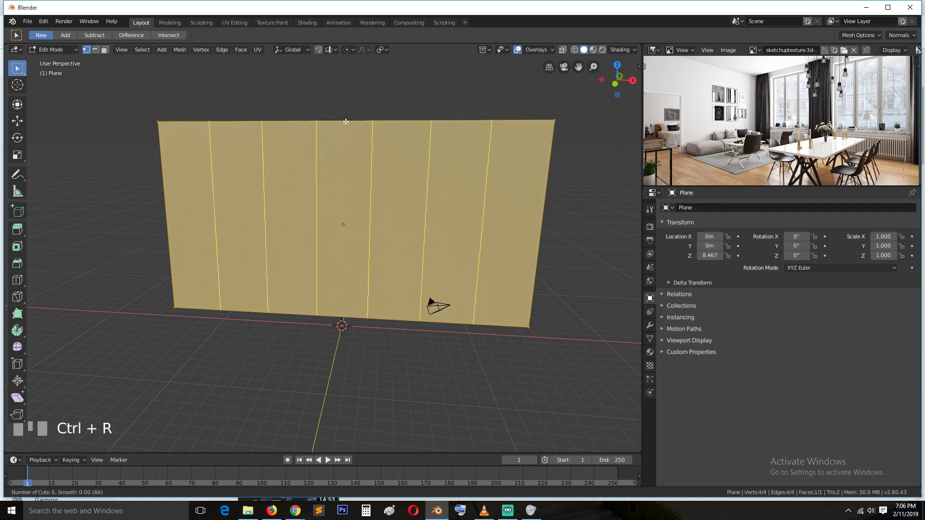
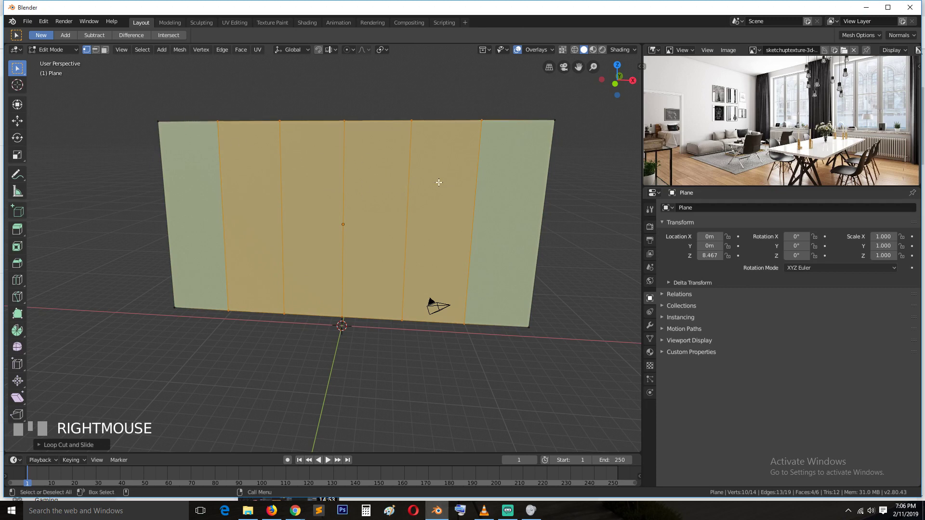
pyautogui.press('`')
pyautogui.press('alt+a')
pyautogui.press('`')
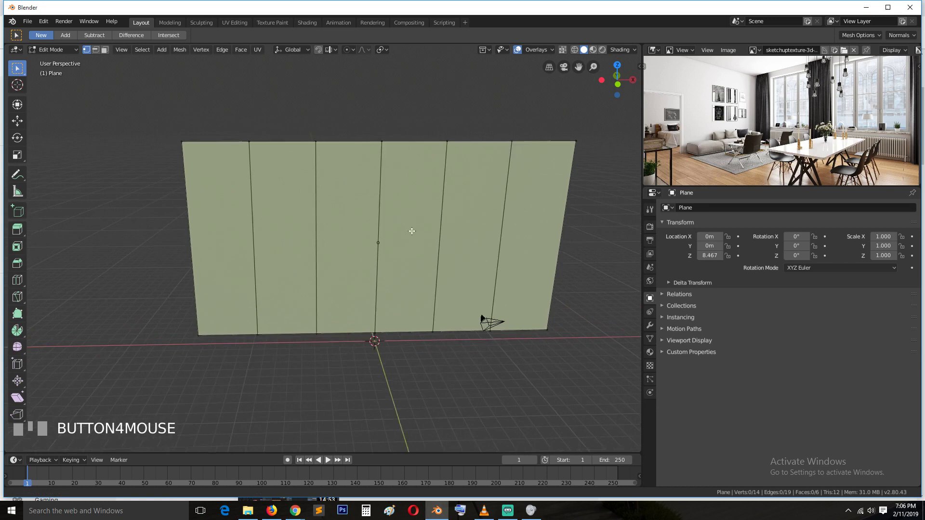
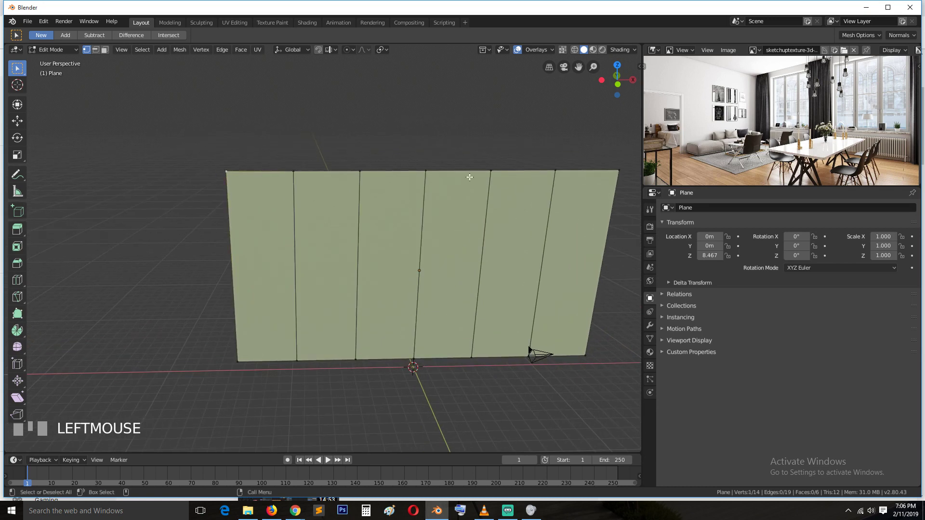
# Show Object Data properties, circle-select the strips and start squeezing them along X.
pyautogui.click(534, 350)
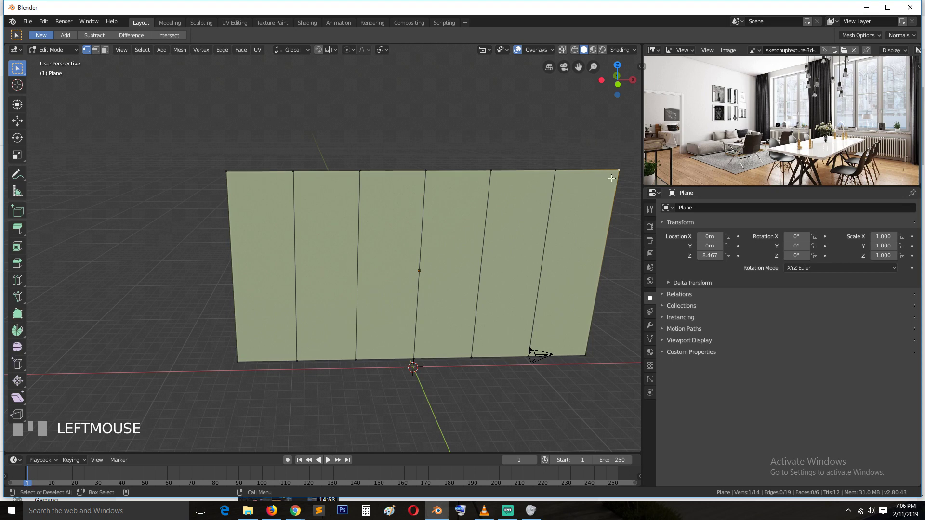
pyautogui.scroll(-3)
pyautogui.press('c')
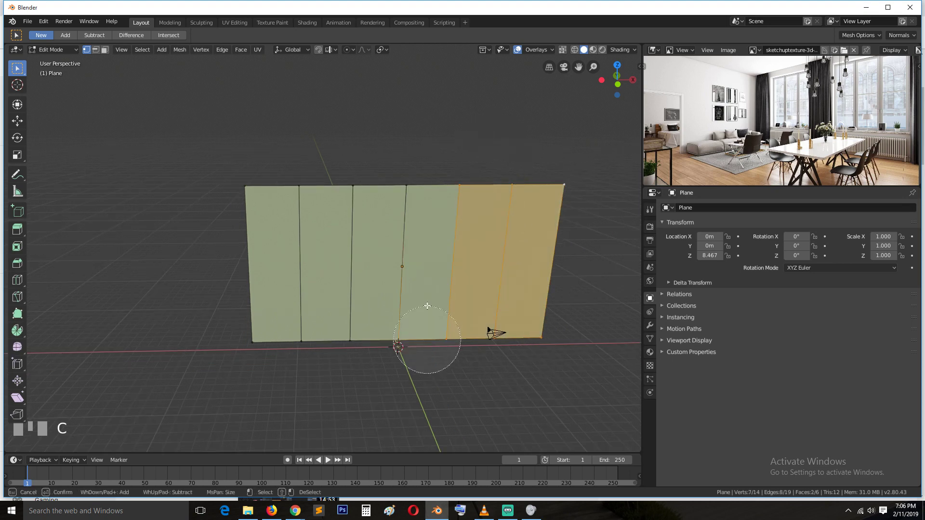
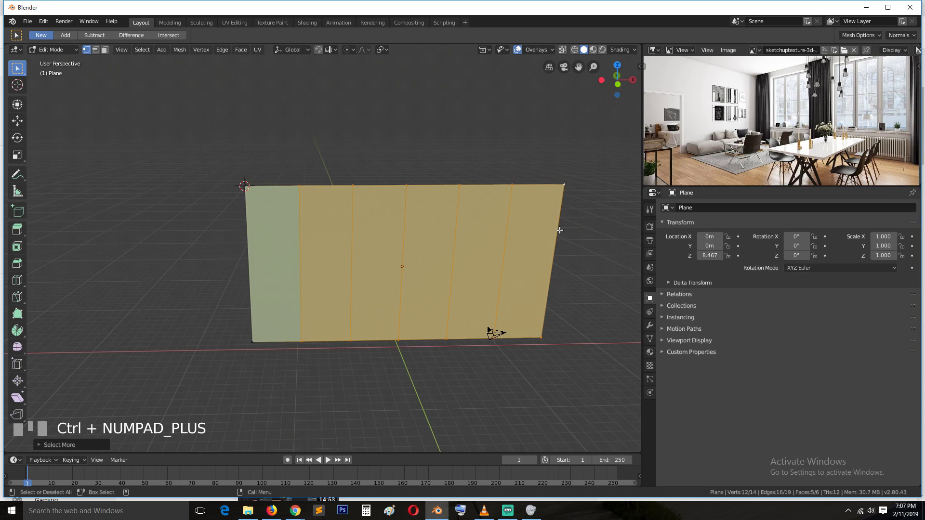
pyautogui.press('.')
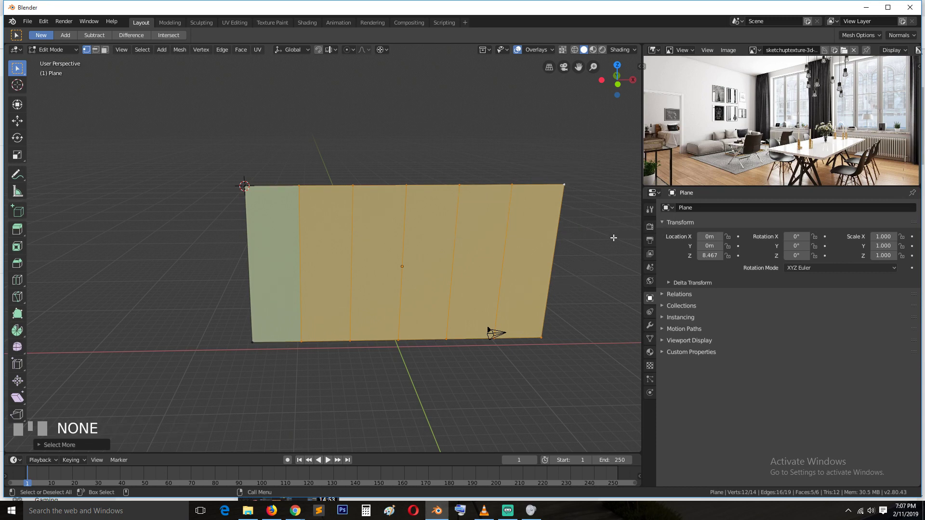
pyautogui.press('s')
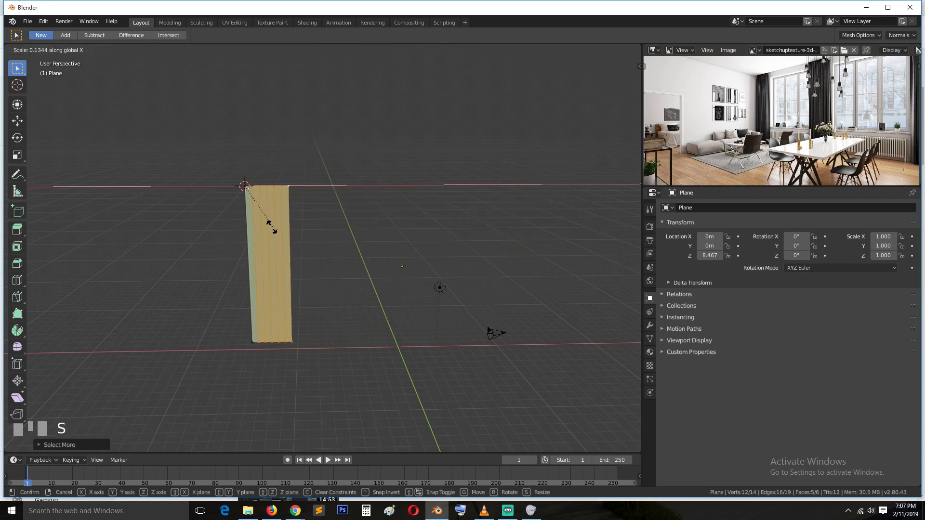
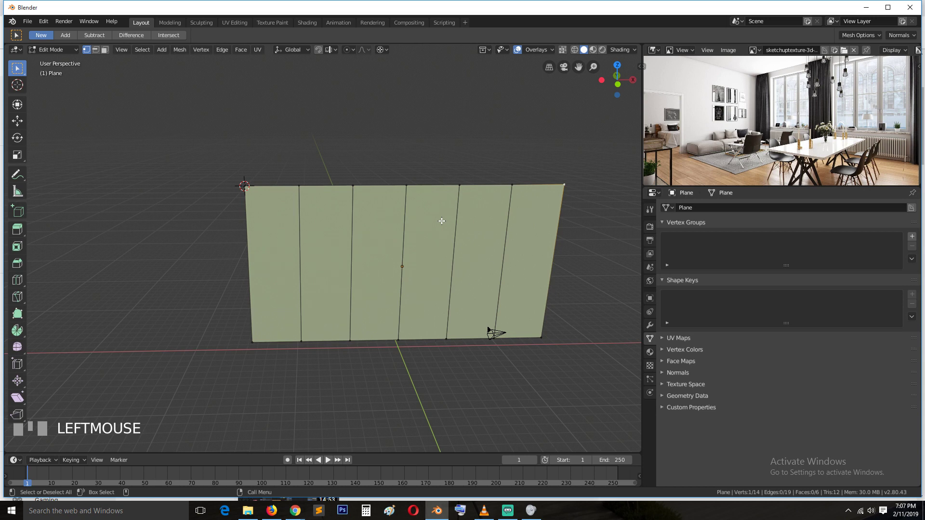
pyautogui.press('Tab')
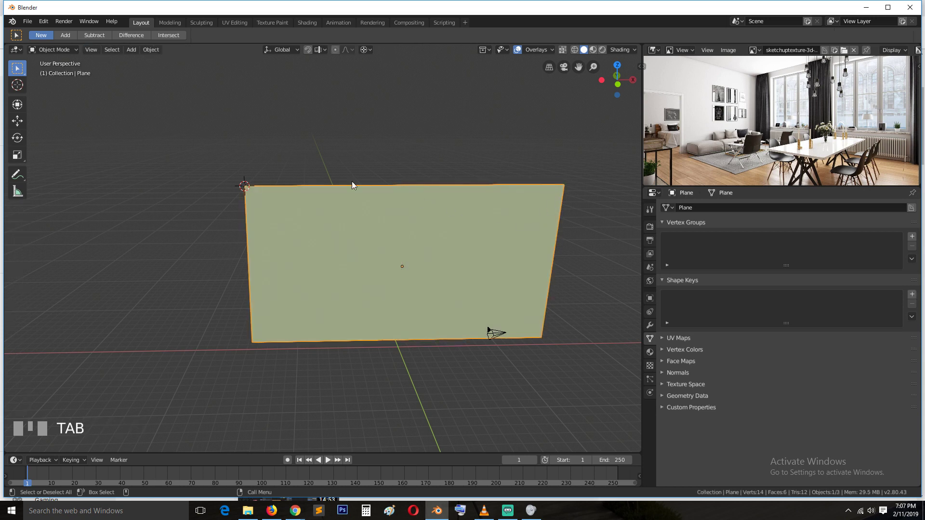
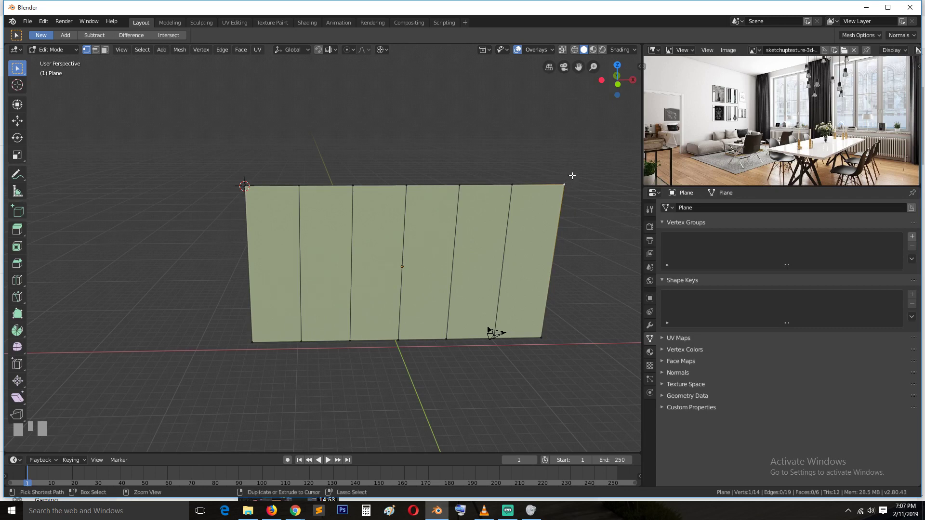
# Add an empty at the top corner vertex, hook it and test-move it to check the hook.
pyautogui.press('ctrl+h')
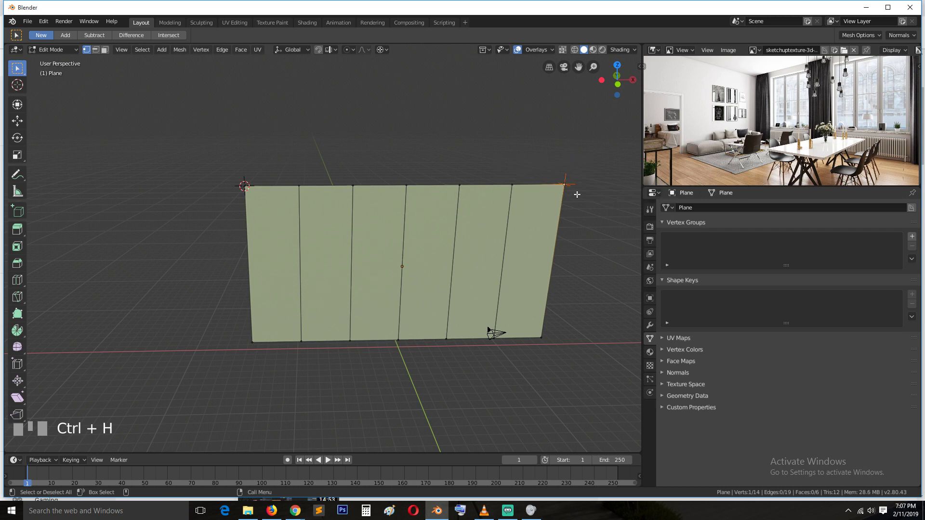
pyautogui.press('Tab')
pyautogui.press('alt+a')
pyautogui.click(568, 183)
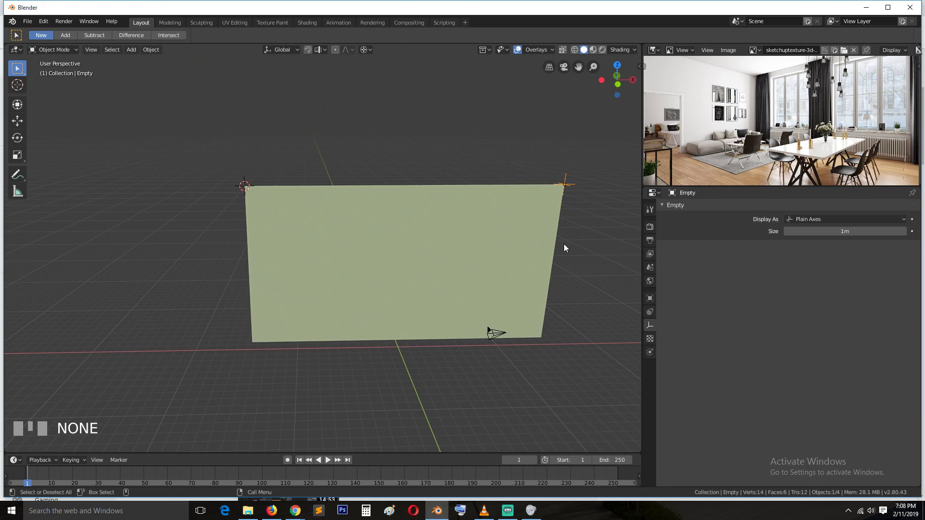
pyautogui.press('g')
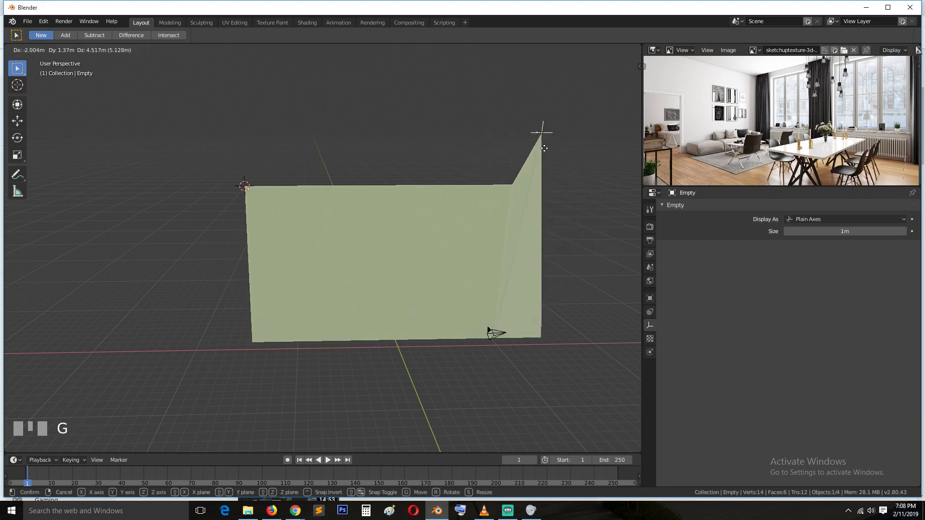
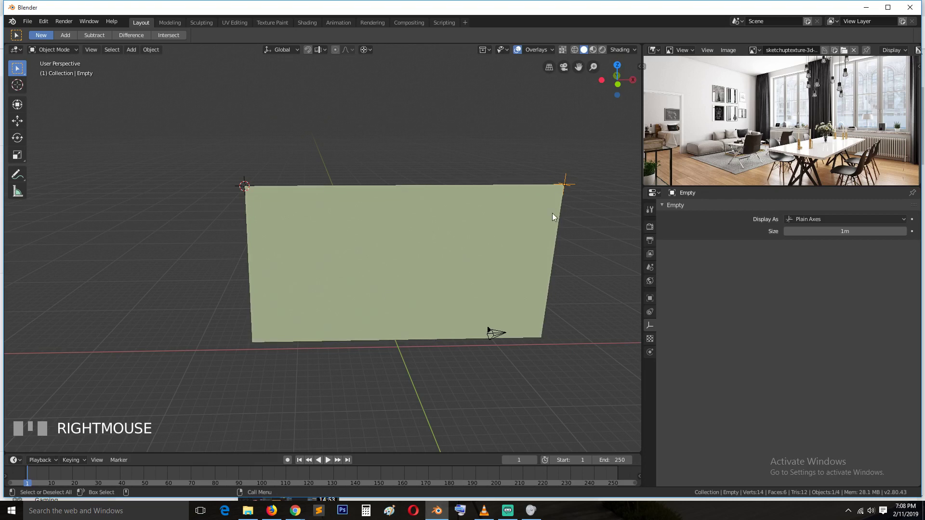
pyautogui.click(457, 191)
pyautogui.click(576, 174)
pyautogui.click(570, 181)
pyautogui.press('g')
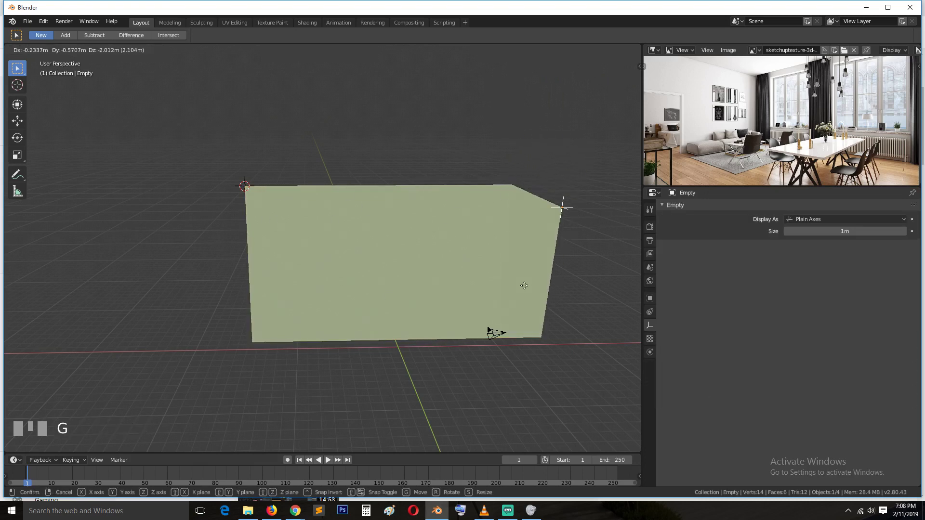
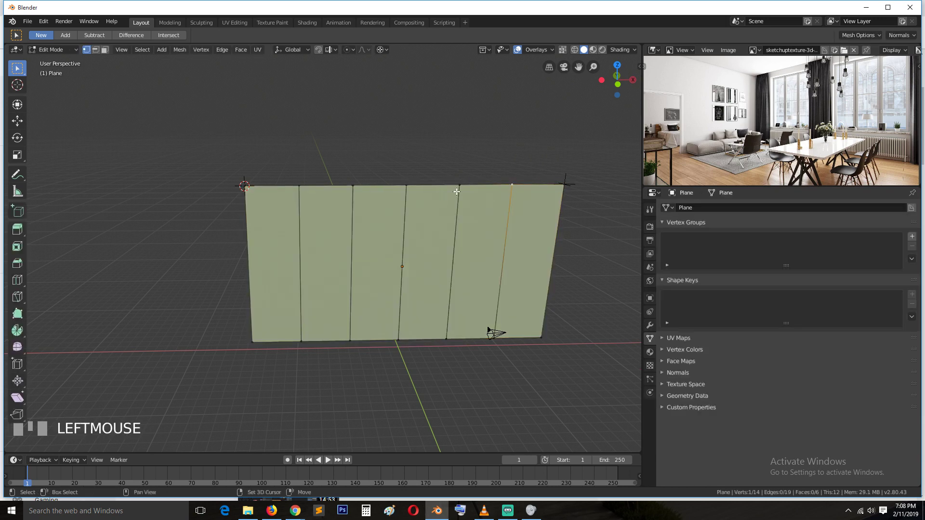
# Add hooked empties at the remaining top vertices, then reselect the curtain plane.
pyautogui.press('ctrl+h')
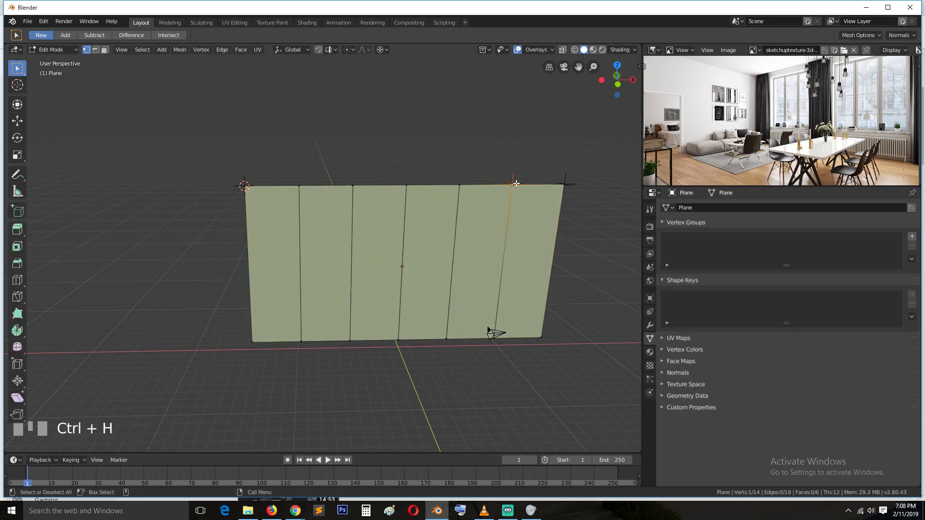
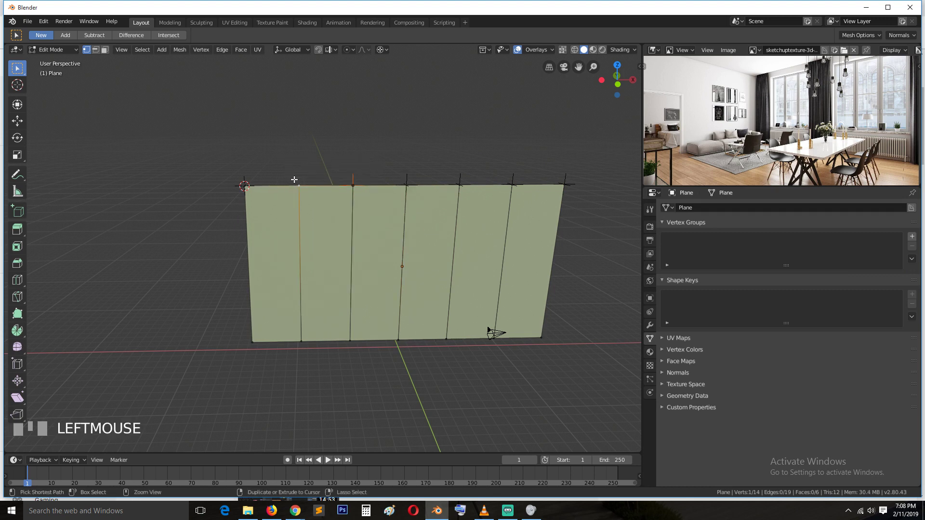
pyautogui.press('ctrl+h')
pyautogui.press('Tab')
pyautogui.click(571, 182)
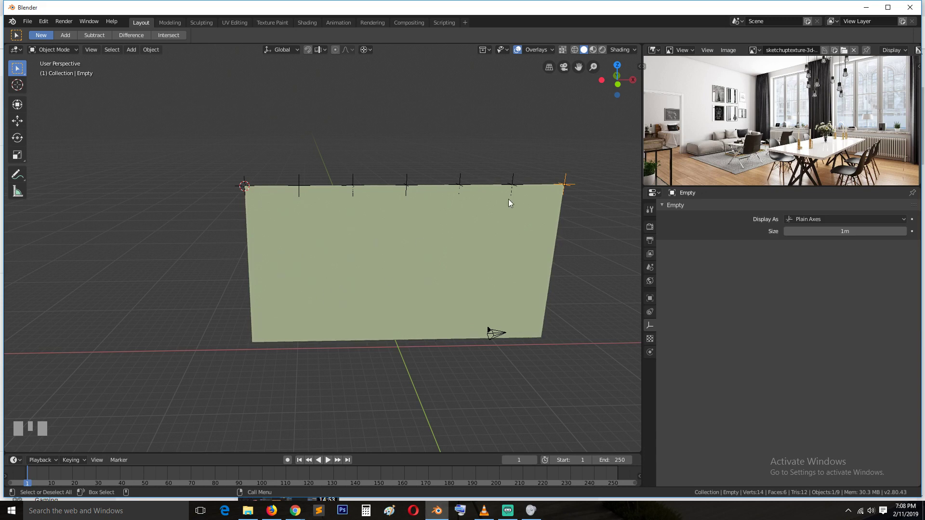
pyautogui.click(257, 187)
pyautogui.press('Tab')
pyautogui.press('Tab')
pyautogui.click(248, 180)
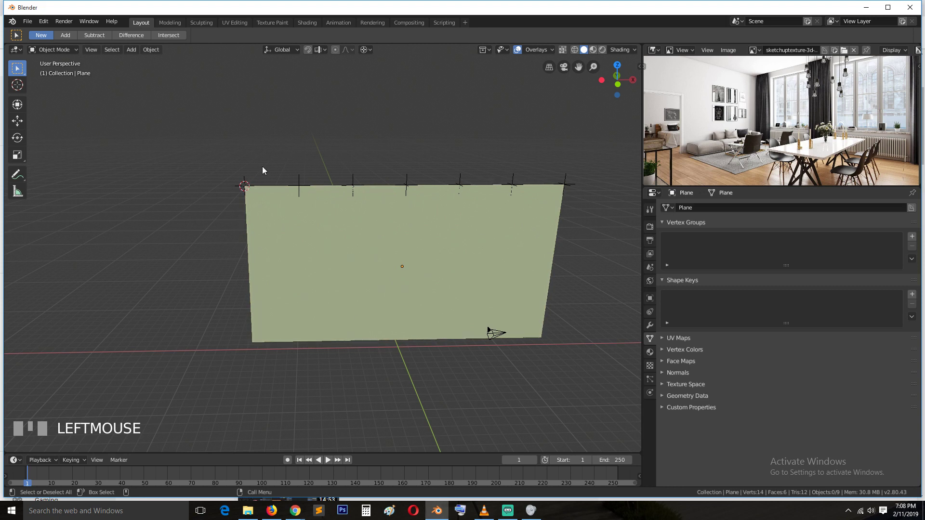
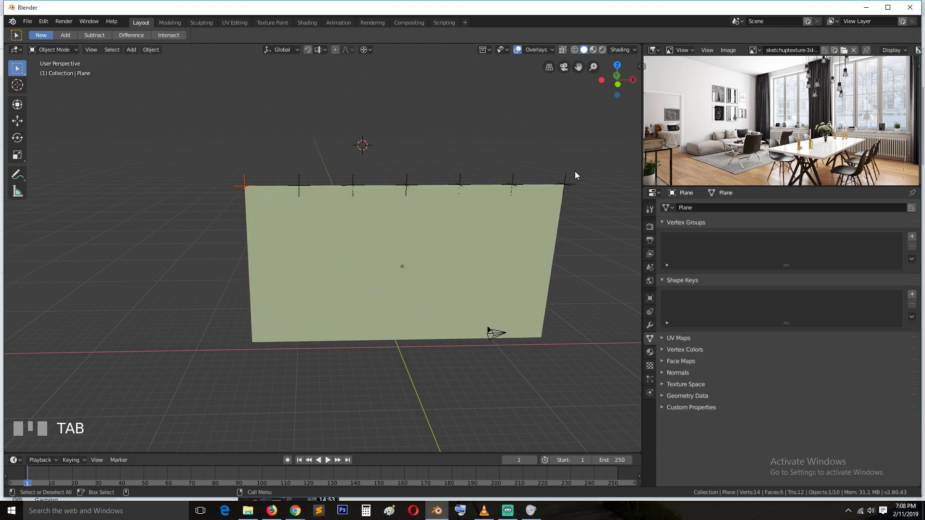
# Select the top-right corner empty, then the curtain plane to show its physics options.
pyautogui.click(575, 177)
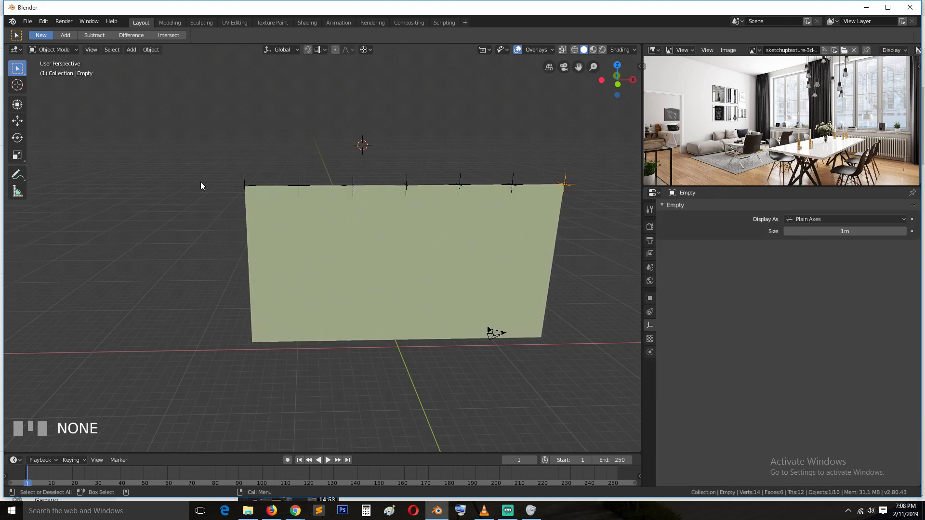
pyautogui.click(428, 245)
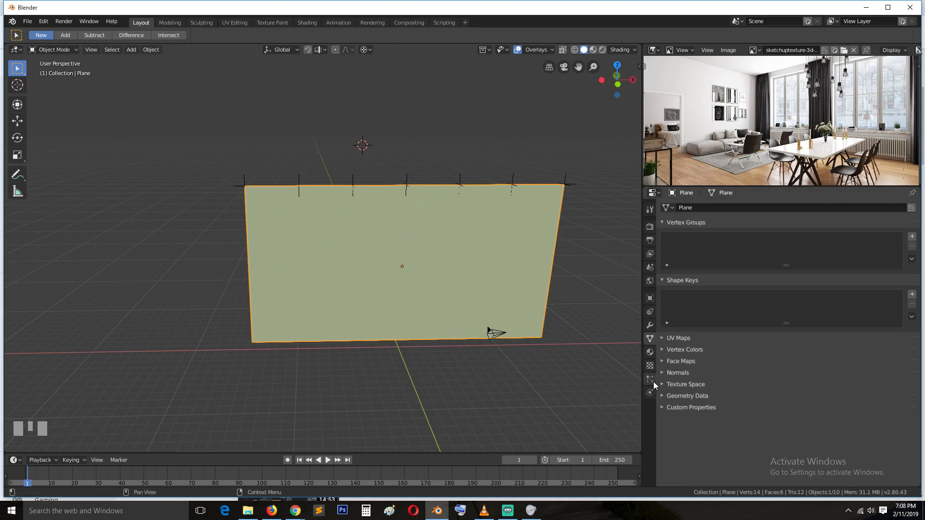
# Enable Cloth physics on the plane and play, then stop, the simulation.
pyautogui.click(657, 392)
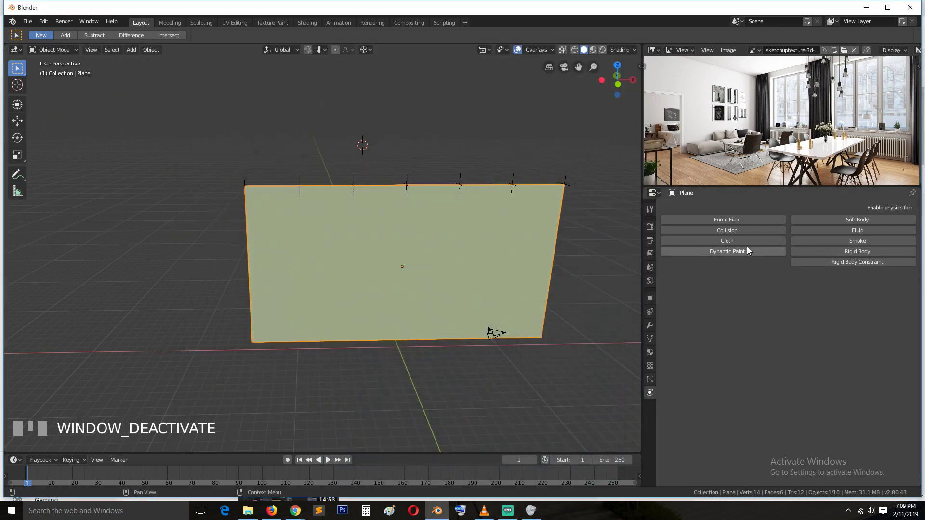
pyautogui.click(752, 243)
pyautogui.press('space')
pyautogui.press('space')
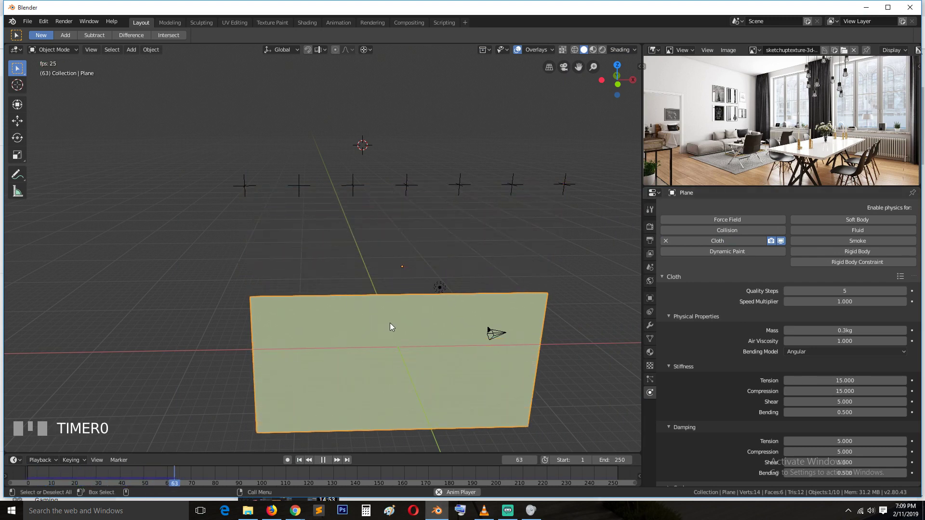
pyautogui.press('Escape')
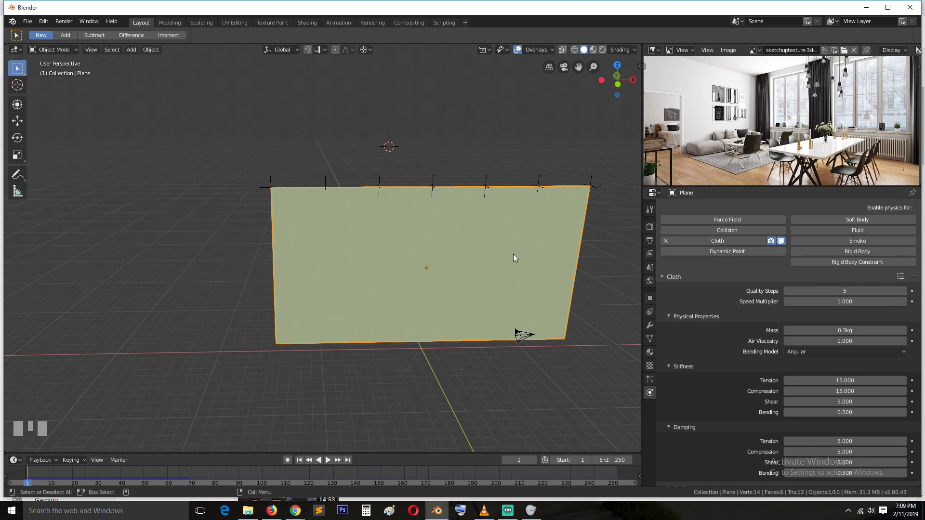
# Inspect the top-edge empties and the curtain plane, returning the timeline to the start.
pyautogui.scroll(-3)
pyautogui.scroll(3)
pyautogui.scroll(-3)
pyautogui.click(497, 199)
pyautogui.click(454, 200)
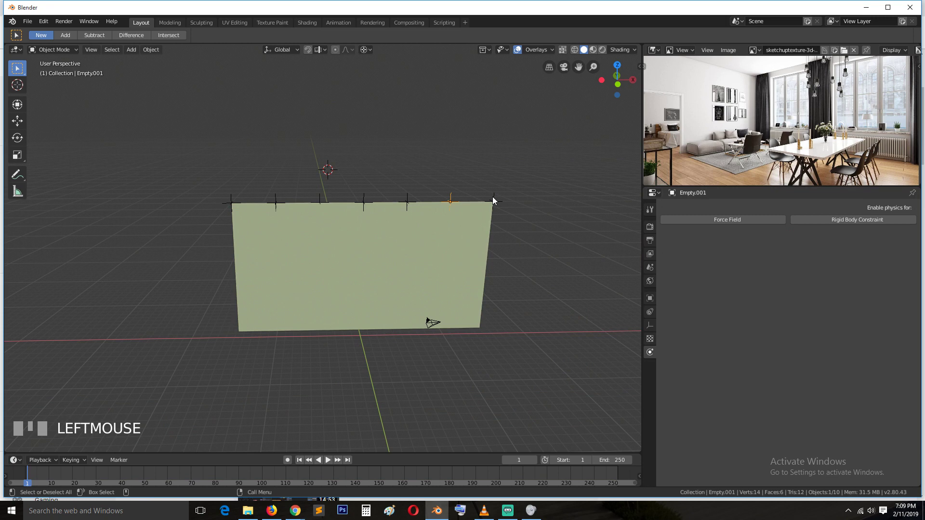
pyautogui.click(505, 203)
pyautogui.click(271, 200)
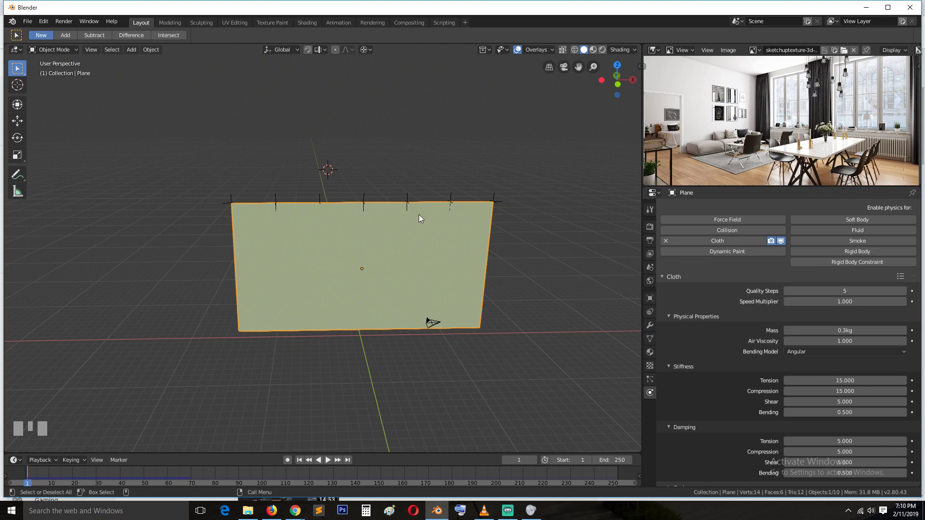
pyautogui.click(289, 469)
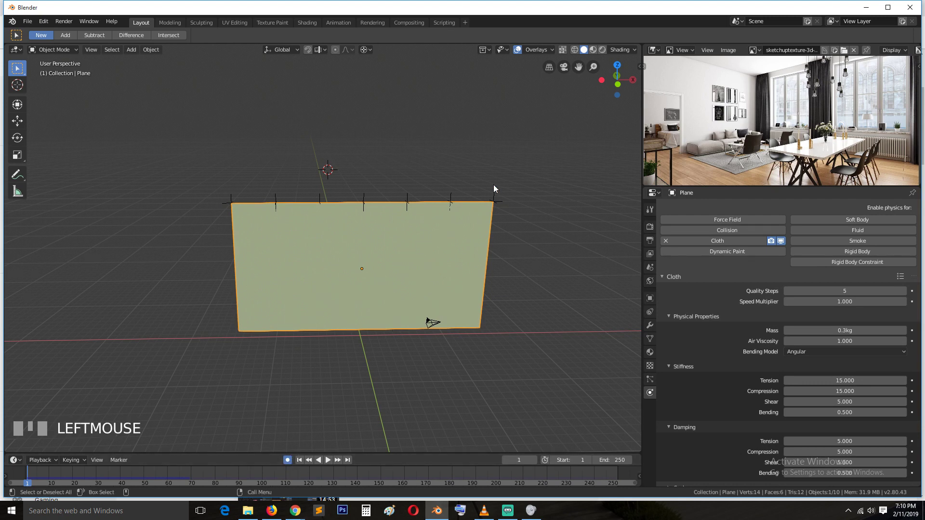
# Keyframe the top-right corner empty at frame 1 and scrub to frame 70 to check the curtain hangs.
pyautogui.click(498, 191)
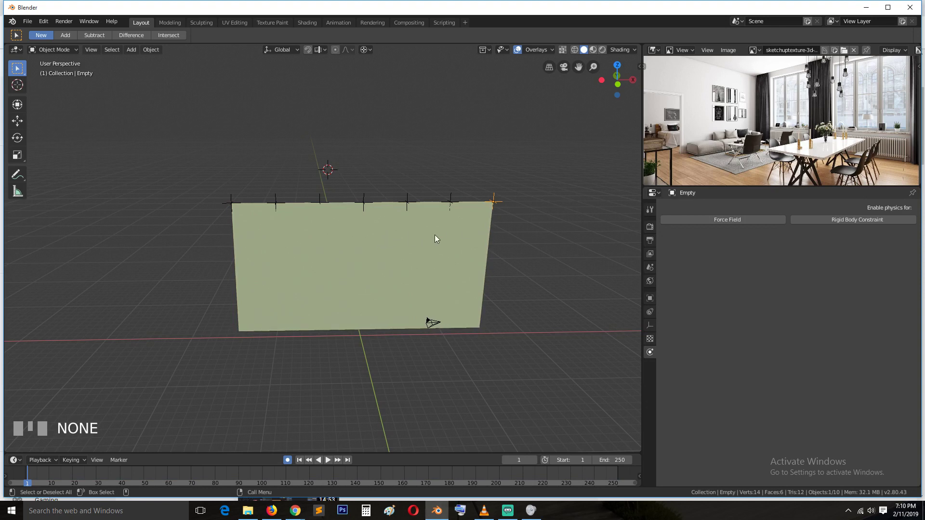
pyautogui.press('g')
pyautogui.click(464, 228)
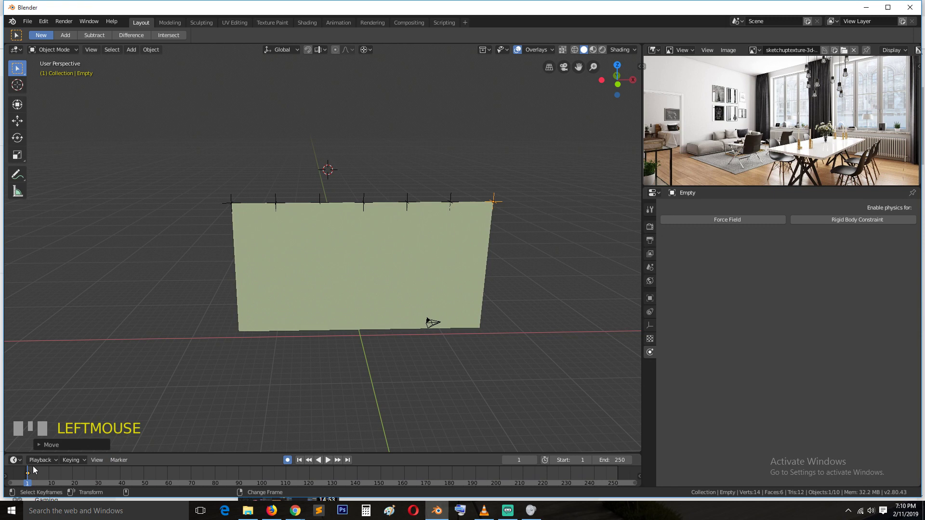
pyautogui.moveTo(38, 472); pyautogui.dragTo(410, 379)
pyautogui.click(409, 379)
pyautogui.click(716, 247)
pyautogui.click(499, 191)
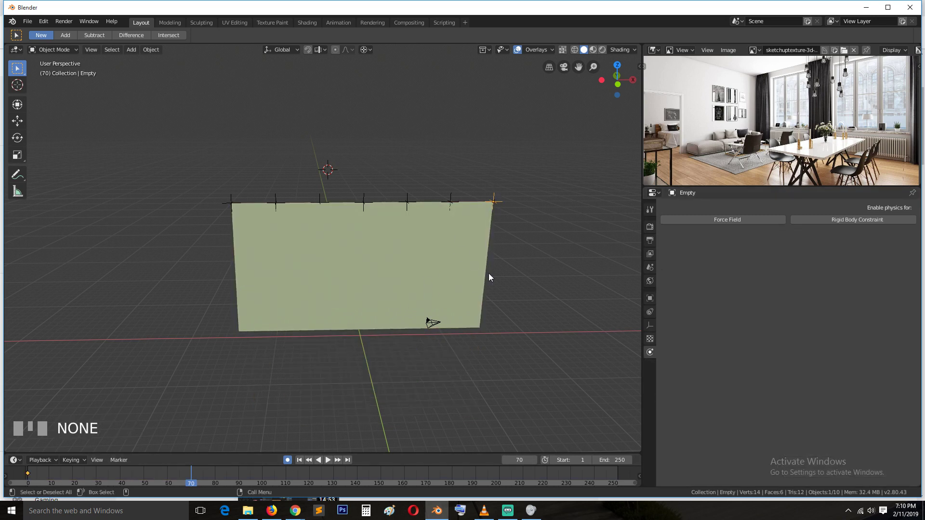
pyautogui.press('g')
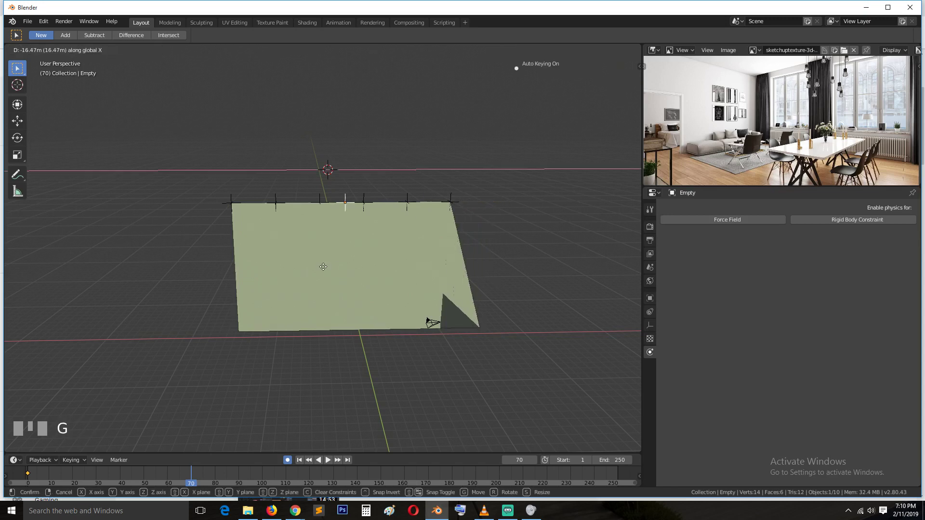
pyautogui.press('g')
pyautogui.click(309, 265)
pyautogui.moveTo(185, 475); pyautogui.dragTo(238, 200)
pyautogui.press('x')
pyautogui.click(238, 200)
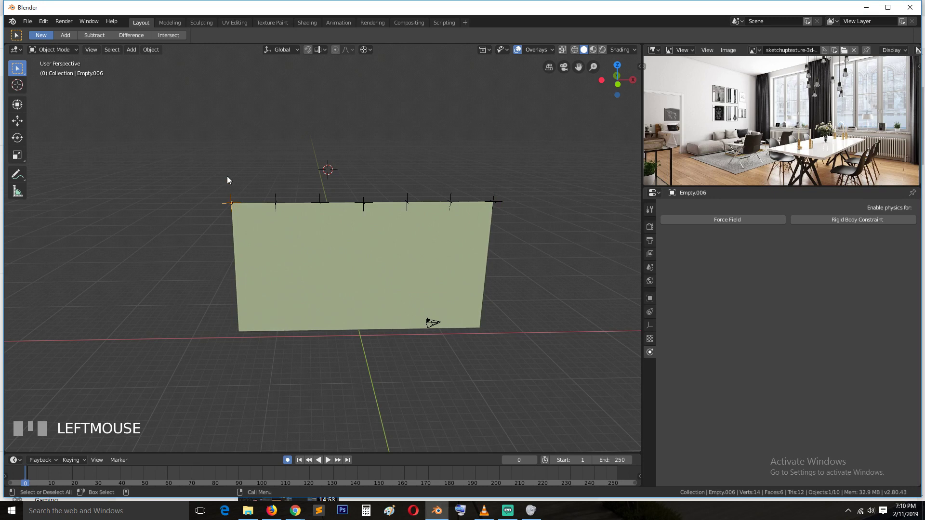
# Snap the 3D cursor to the top-left empty and Shift-select the other six top-edge empties.
pyautogui.press('shift+s')
pyautogui.press('shift+s')
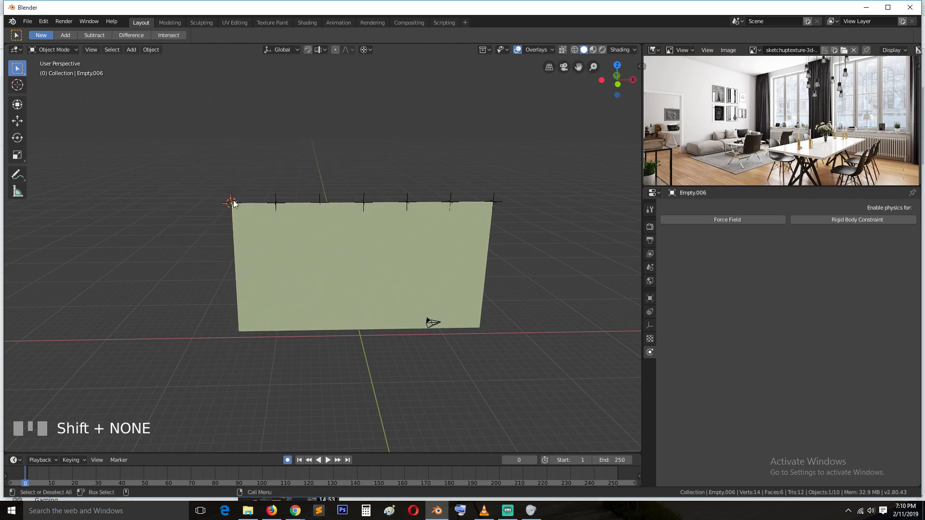
pyautogui.click(500, 197)
pyautogui.click(457, 196)
pyautogui.click(418, 197)
pyautogui.click(364, 200)
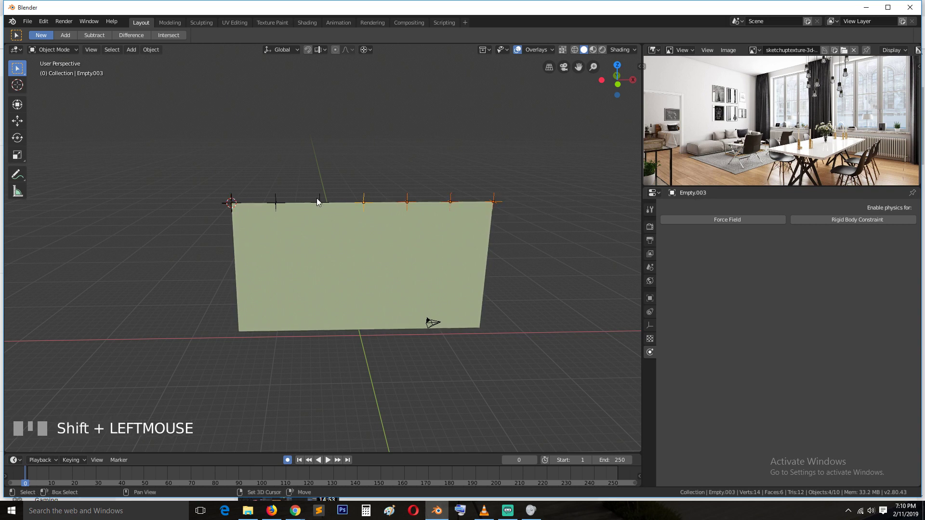
pyautogui.click(320, 205)
pyautogui.press('ctrl+z')
pyautogui.click(323, 196)
pyautogui.click(291, 199)
pyautogui.click(280, 196)
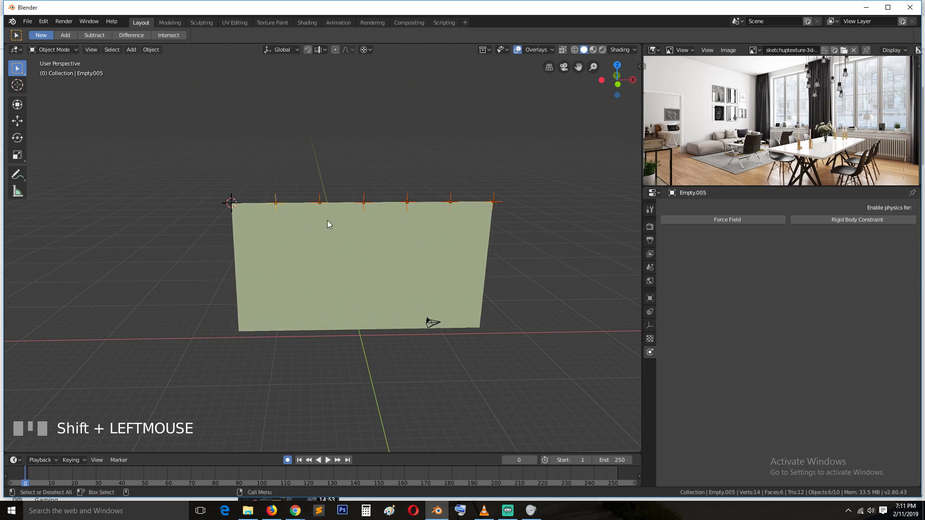
# Set the pivot point to the 3D cursor and try scaling the empties about the corner.
pyautogui.press('.')
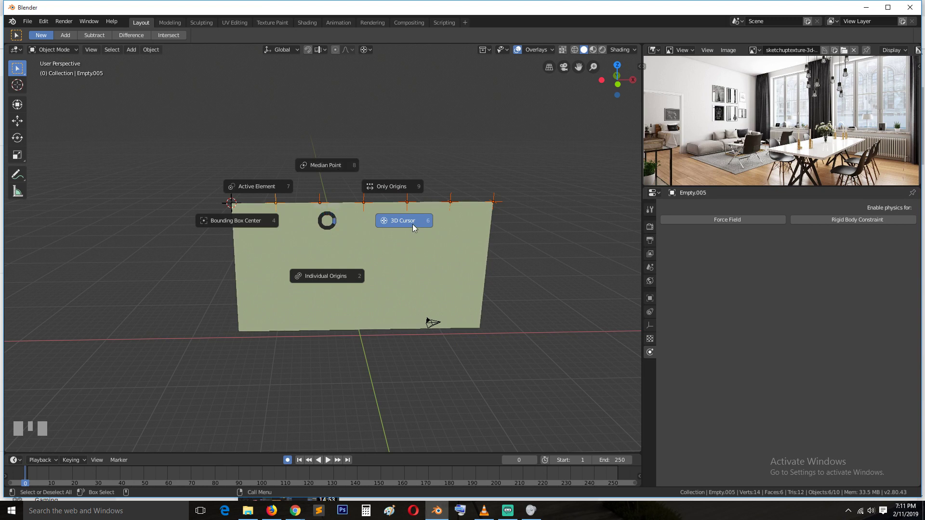
pyautogui.moveTo(373, 53); pyautogui.dragTo(573, 191)
pyautogui.press('s')
pyautogui.rightClick(573, 191)
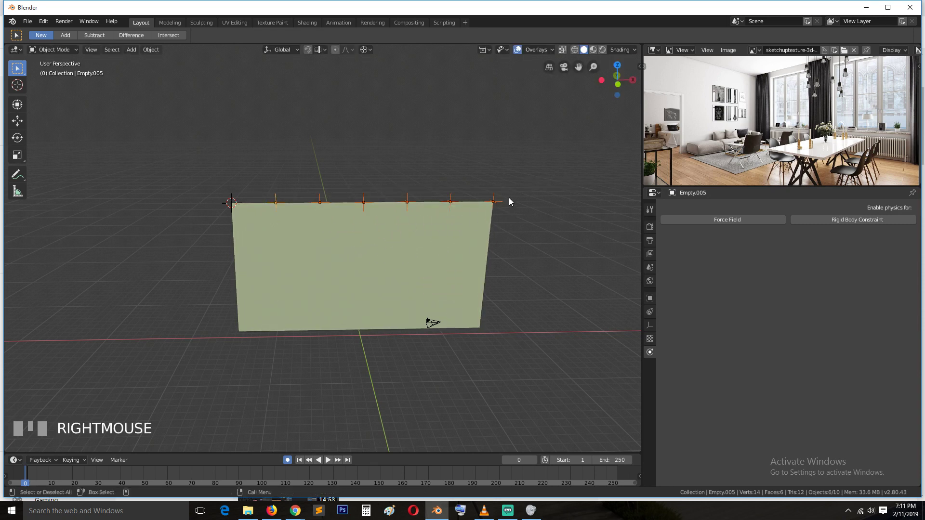
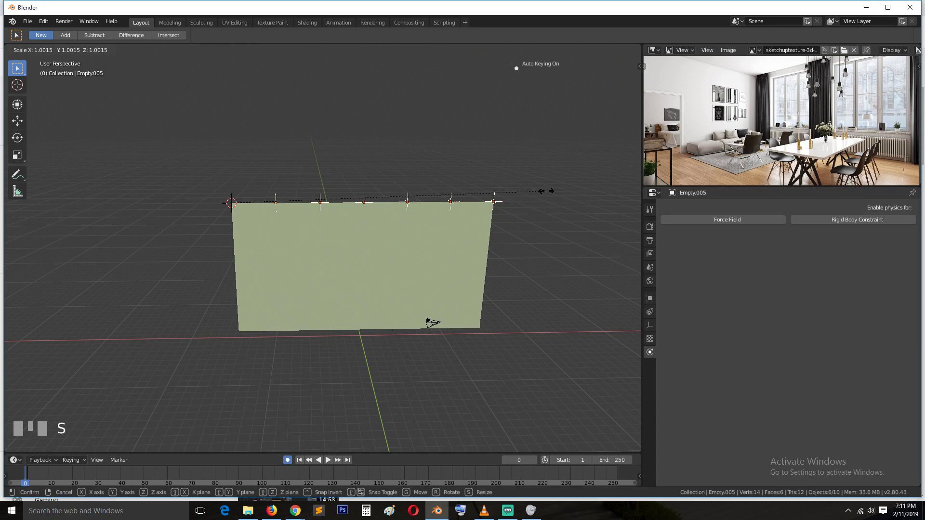
# At frame 100, slide the six empties toward the top-left corner and keyframe them there.
pyautogui.rightClick(601, 191)
pyautogui.press('`')
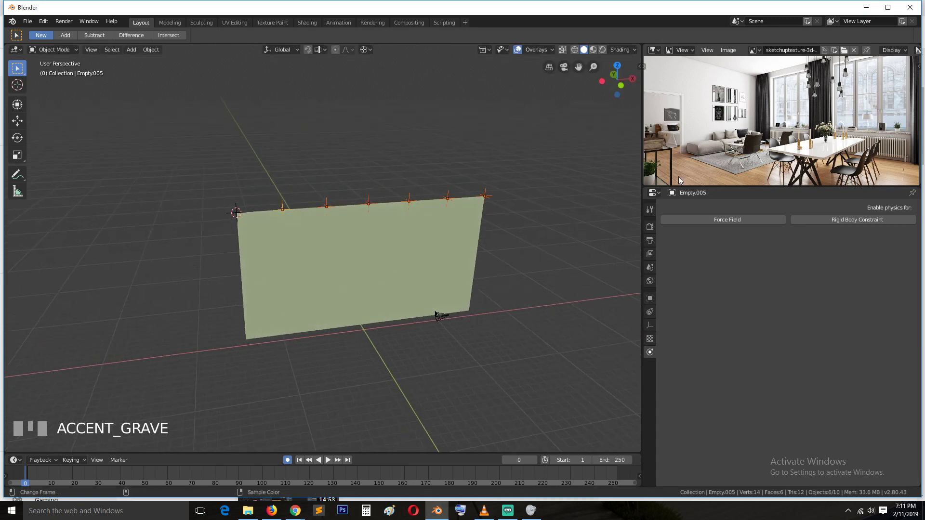
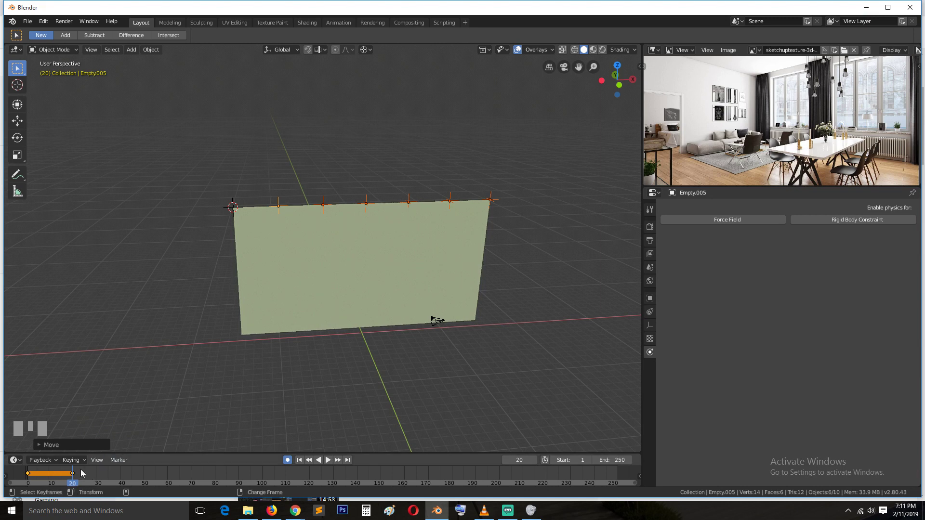
pyautogui.moveTo(84, 474); pyautogui.dragTo(266, 249)
pyautogui.press('s')
pyautogui.click(267, 248)
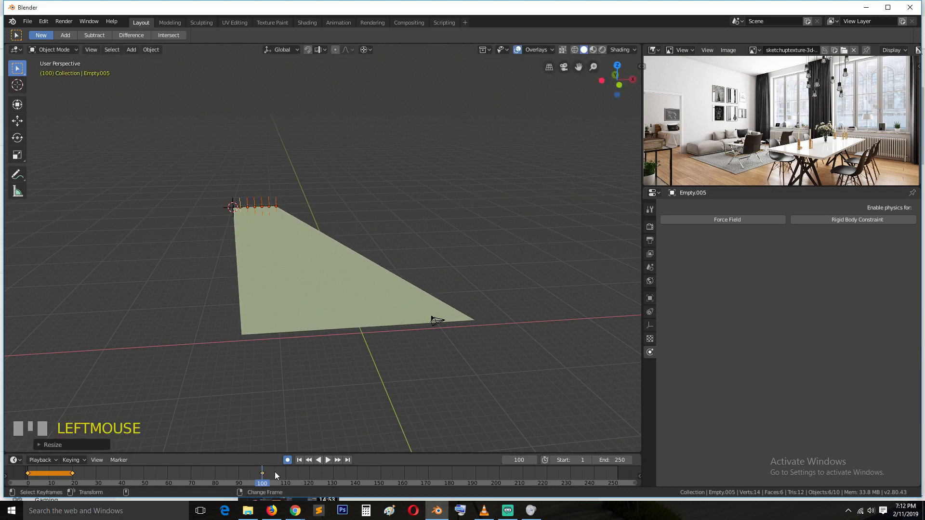
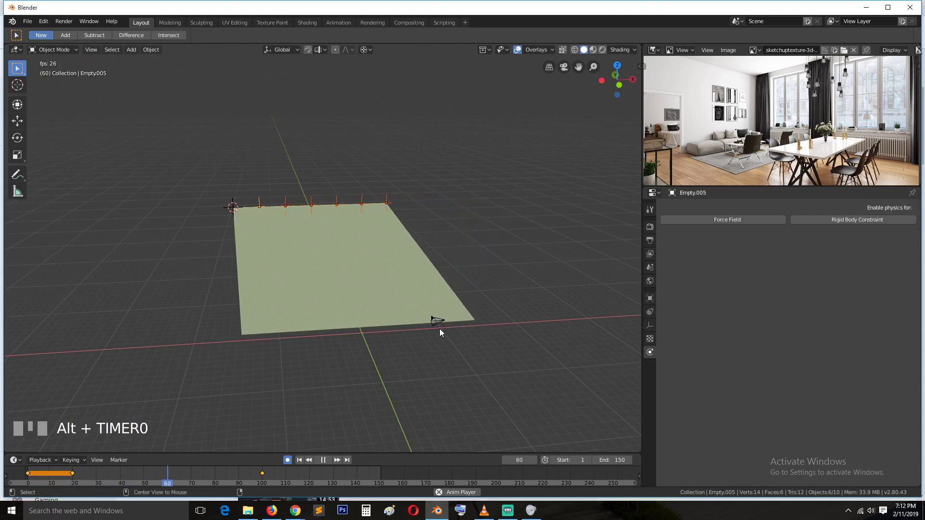
# Play the curtain-closing animation, return to the start and select the plane.
pyautogui.press('a')
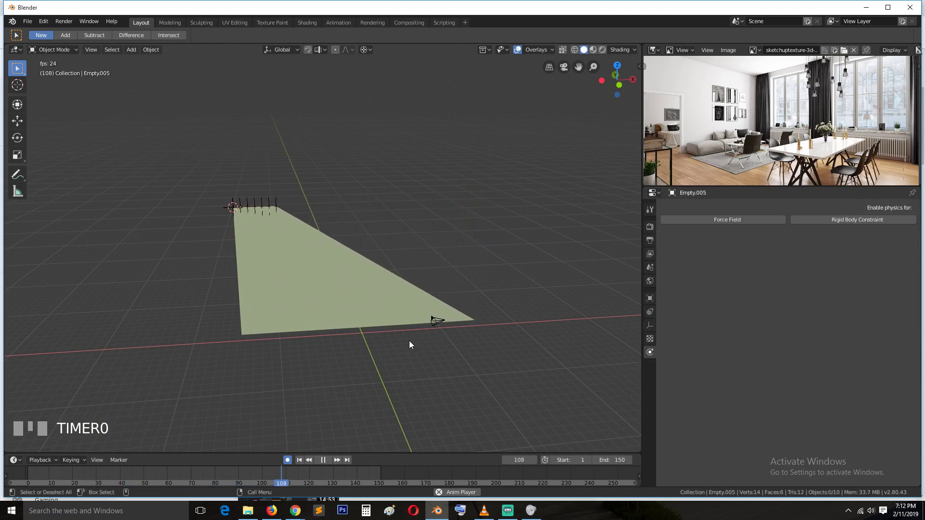
pyautogui.press('Escape')
pyautogui.click(348, 288)
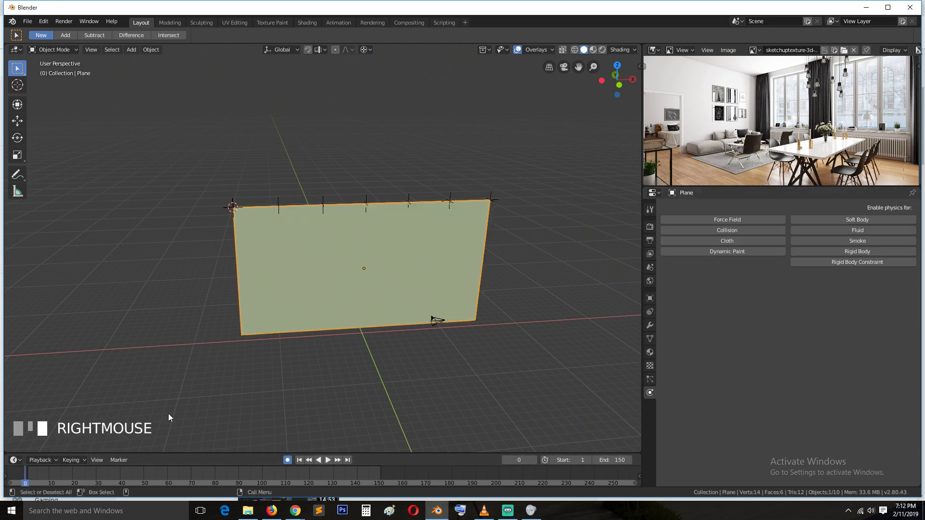
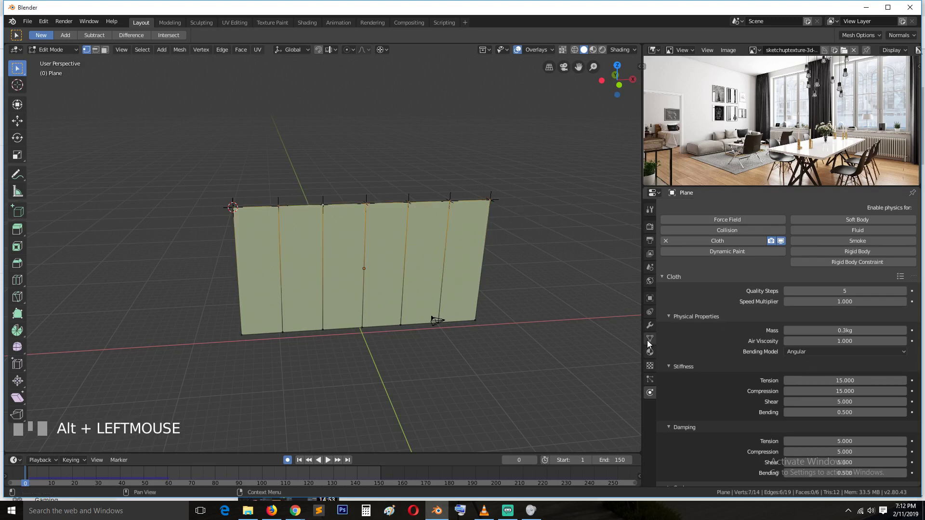
# Create vertex group 'Group' holding the top-edge vertices and return to Object Mode.
pyautogui.click(656, 341)
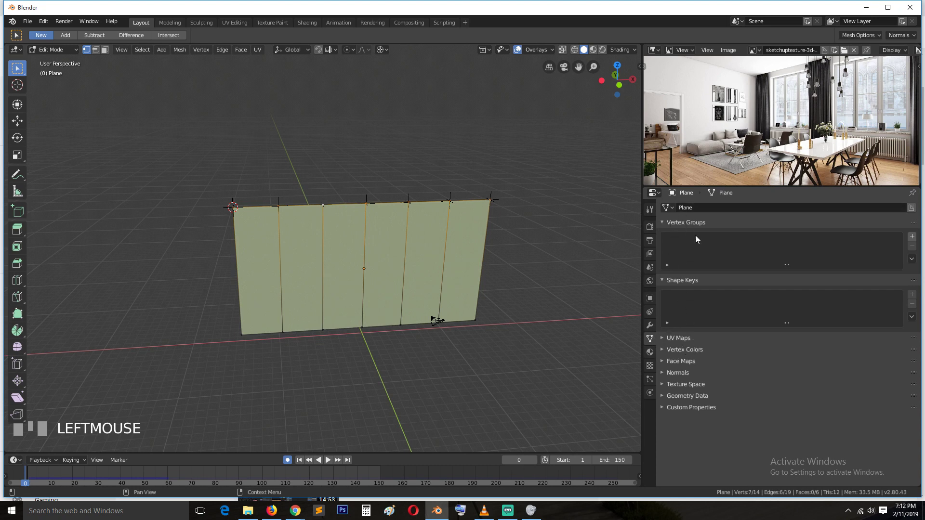
pyautogui.scroll(3)
pyautogui.click(914, 244)
pyautogui.click(704, 299)
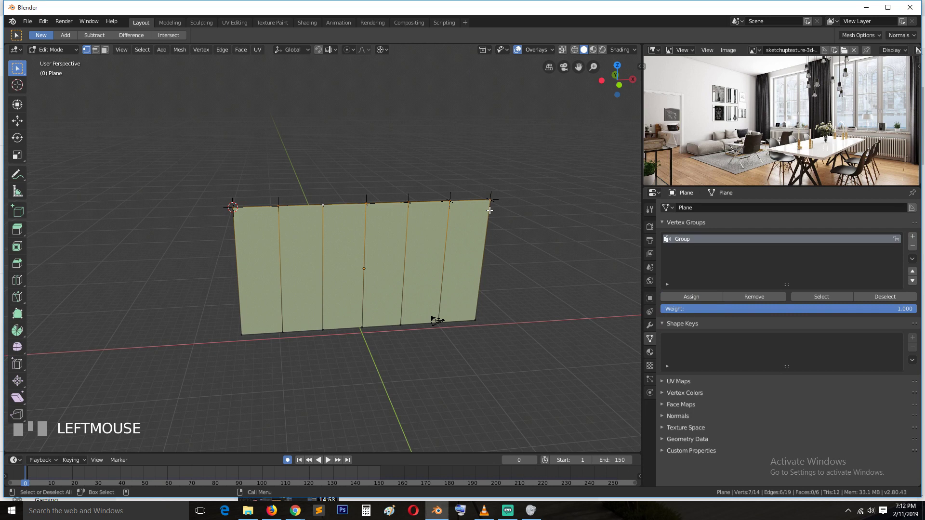
pyautogui.press('Tab')
pyautogui.press('Tab')
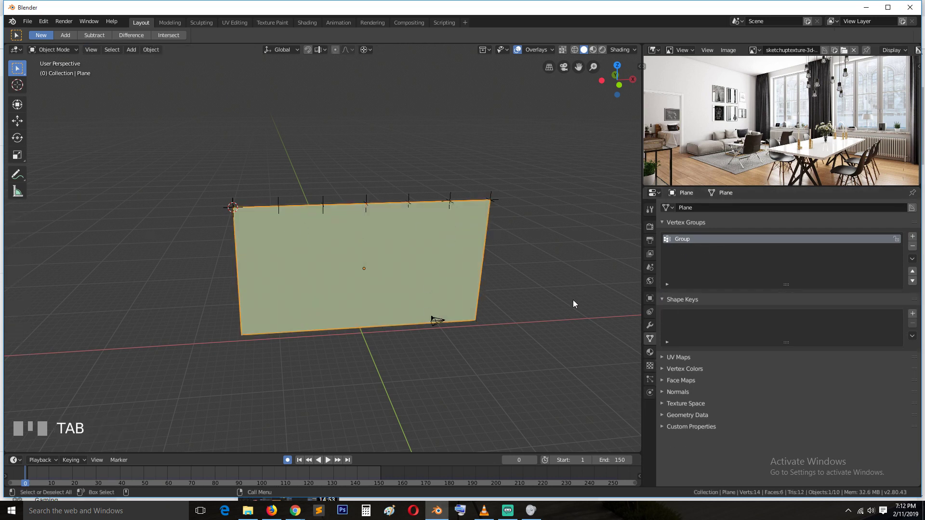
# Show the cloth physics Shape settings with stiffness, damping and the empty pin group.
pyautogui.click(653, 395)
pyautogui.scroll(-3)
pyautogui.click(685, 448)
pyautogui.scroll(-3)
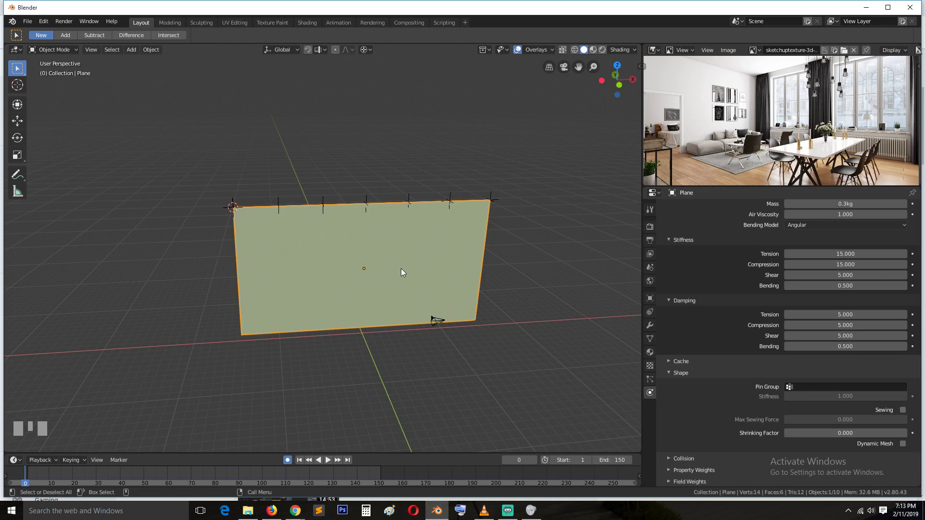
# Widen the properties panel and play the curtain animation once.
pyautogui.moveTo(800, 393); pyautogui.dragTo(654, 328)
pyautogui.press('space')
pyautogui.press('Escape')
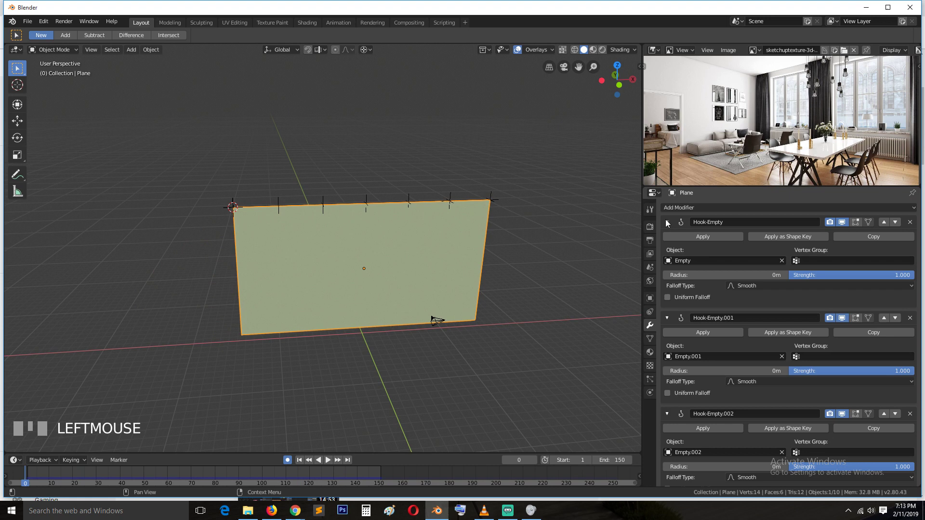
# Collapse the seven Hook-Empty modifiers and the Cloth modifier in the stack.
pyautogui.click(671, 224)
pyautogui.click(670, 243)
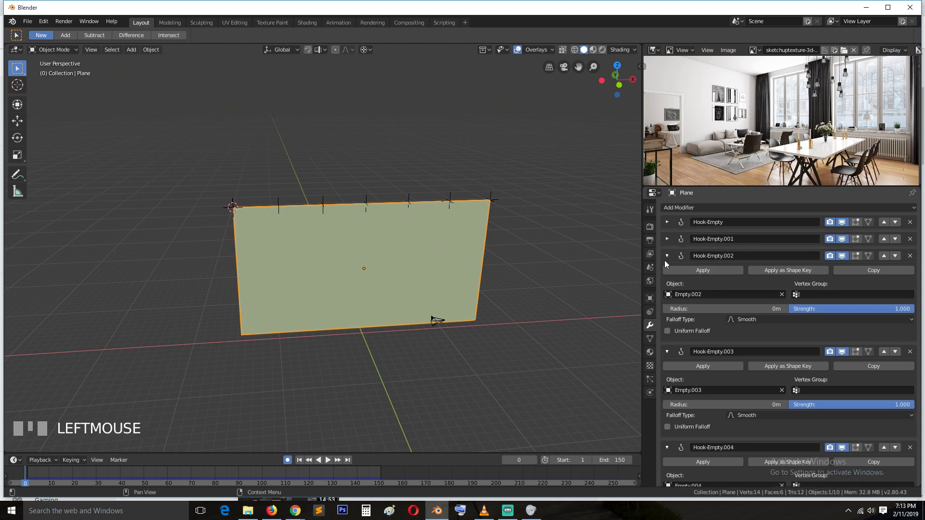
pyautogui.click(669, 260)
pyautogui.click(671, 273)
pyautogui.click(671, 293)
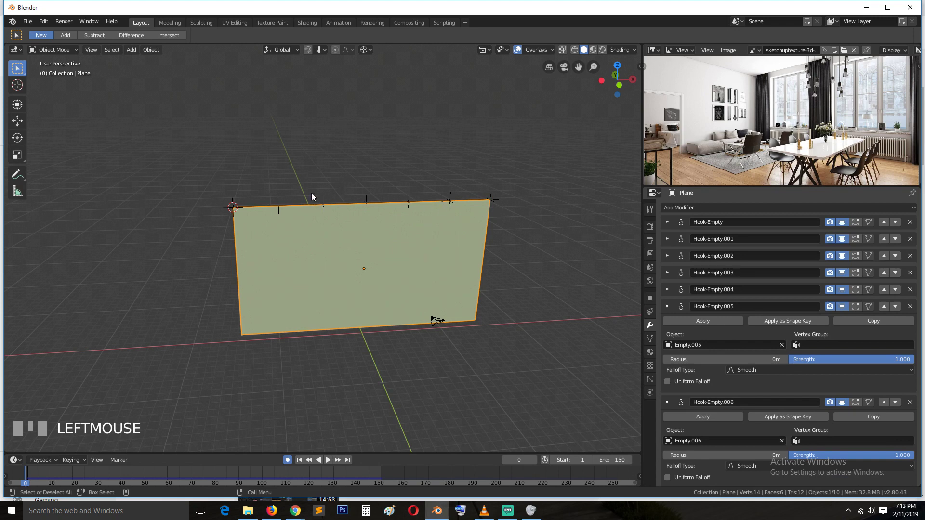
pyautogui.click(674, 314)
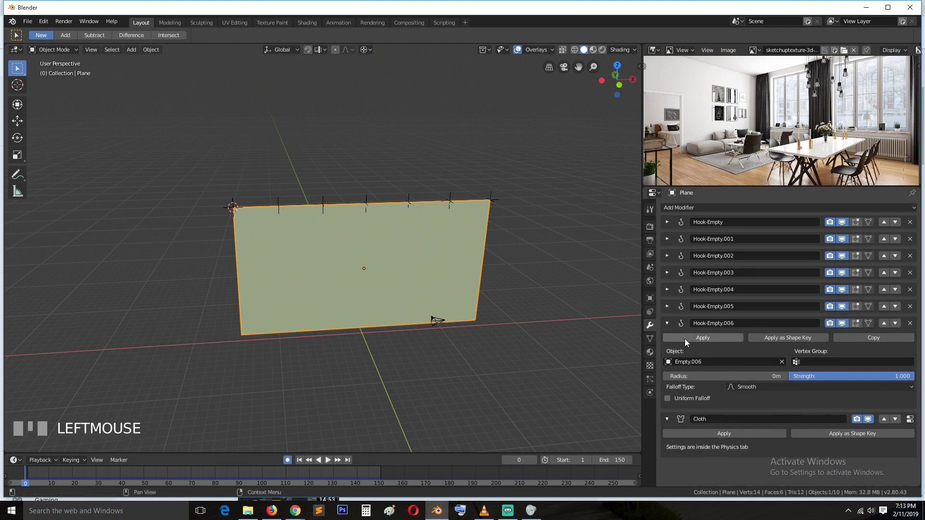
pyautogui.click(669, 329)
pyautogui.click(669, 343)
# Resize the panel again and replay the curtain folding toward the top-left corner.
pyautogui.moveTo(833, 260); pyautogui.dragTo(655, 301)
pyautogui.press('space')
pyautogui.press('space')
pyautogui.press('Escape')
pyautogui.doubleClick(658, 327)
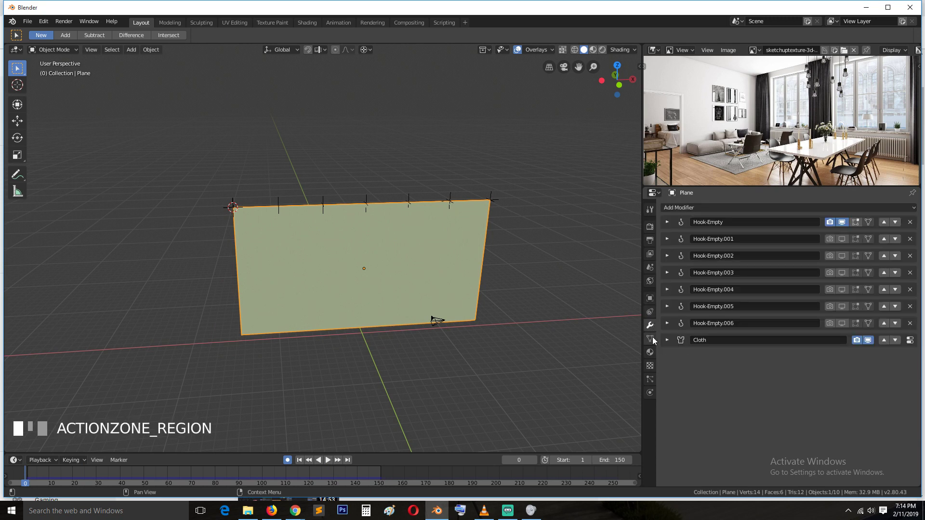
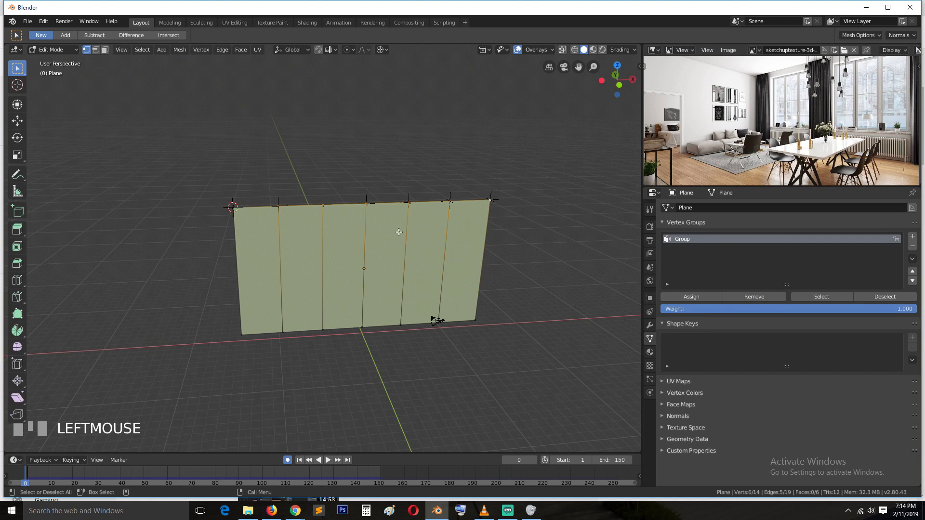
# Preview the cloth simulation in Object Mode, watching the plane swing down from one corner.
pyautogui.press('Tab')
pyautogui.press('alt+a')
pyautogui.press('Tab')
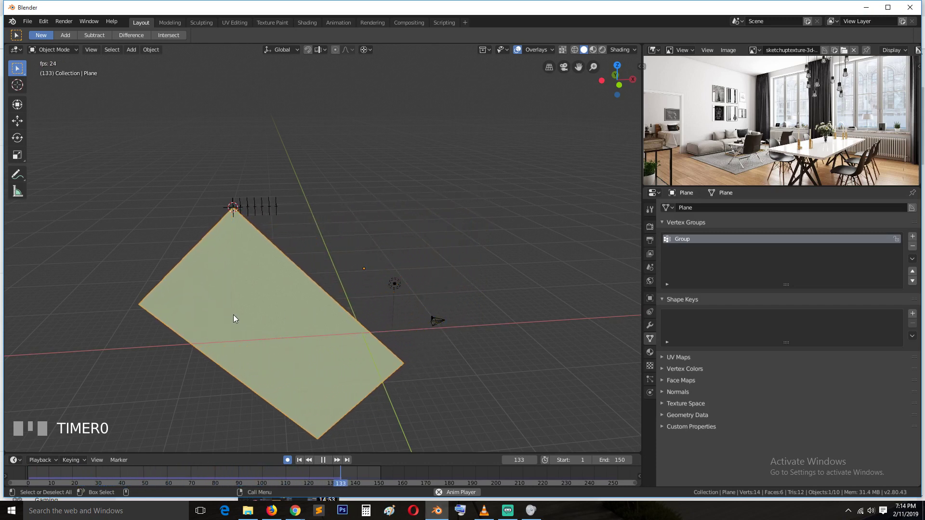
pyautogui.click(653, 327)
pyautogui.moveTo(844, 257); pyautogui.dragTo(655, 340)
# Stop playback at frame 0 and return the plane to Edit Mode.
pyautogui.press('Escape')
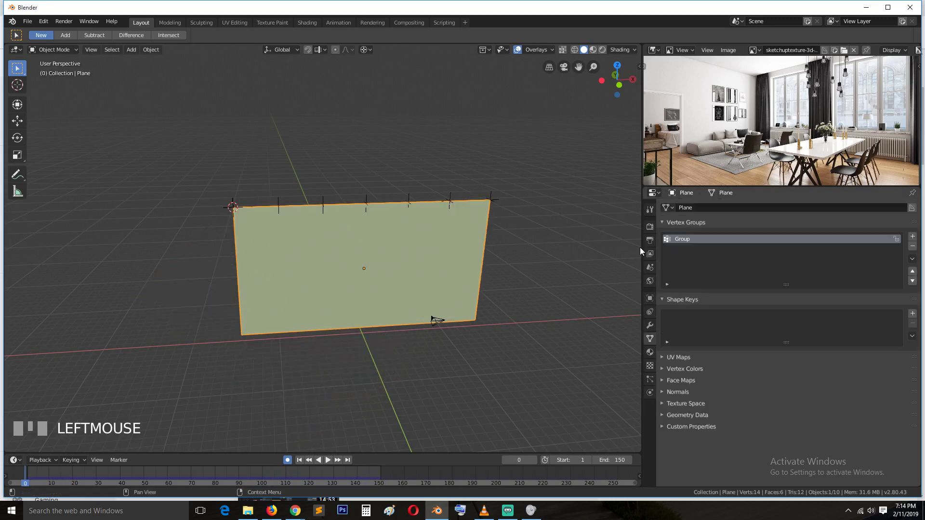
pyautogui.press('Tab')
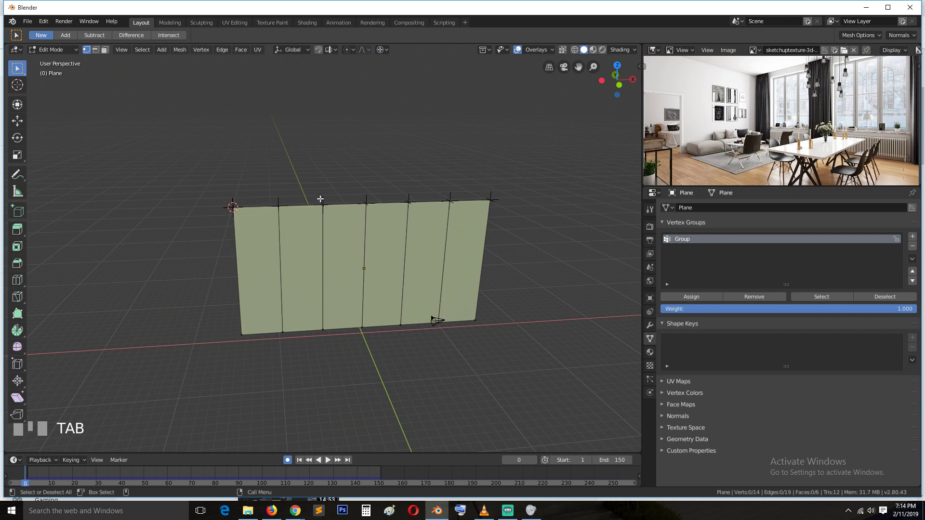
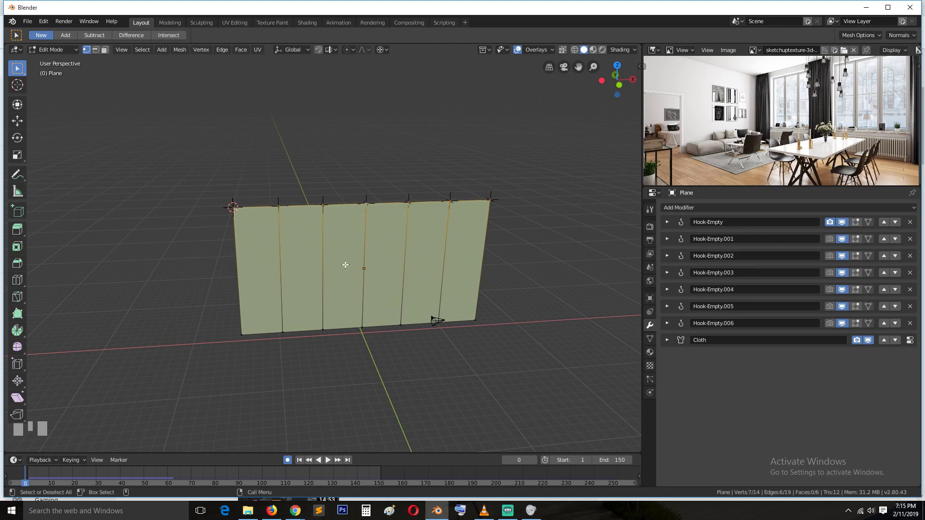
# Subdivide the plane with two horizontal cuts and replay the cloth so it ripples from the top edge.
pyautogui.press('ctrl+r')
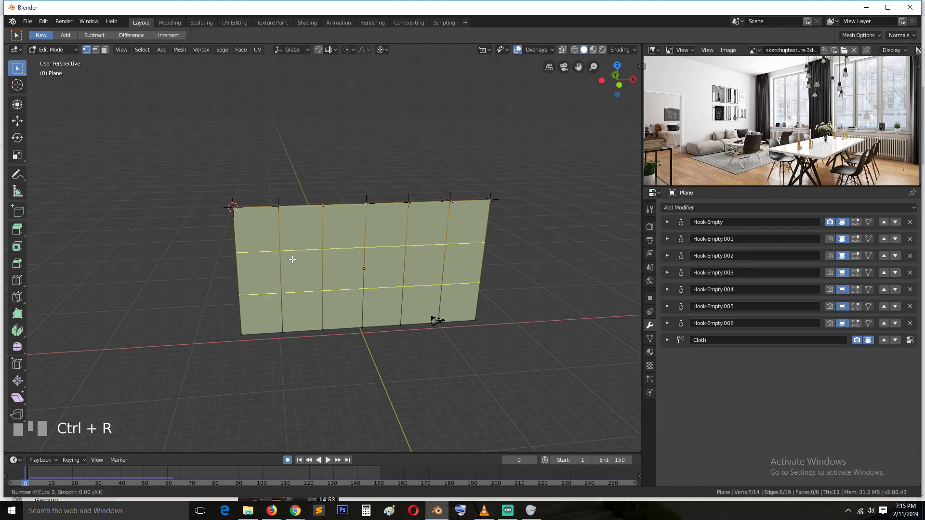
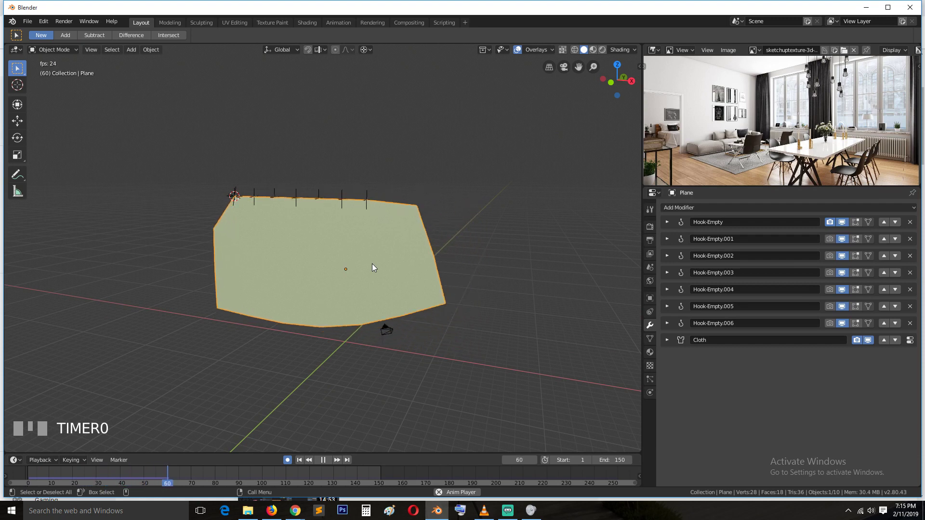
pyautogui.press('`')
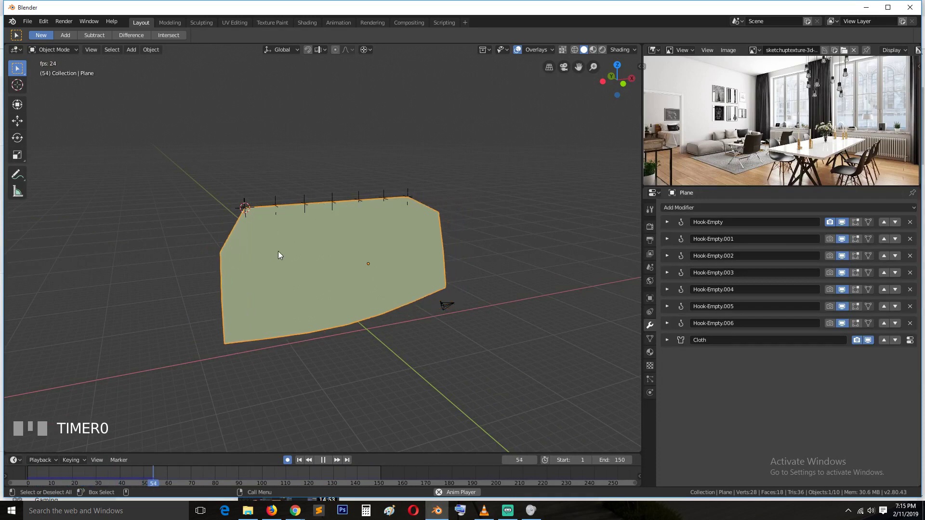
pyautogui.press('Escape')
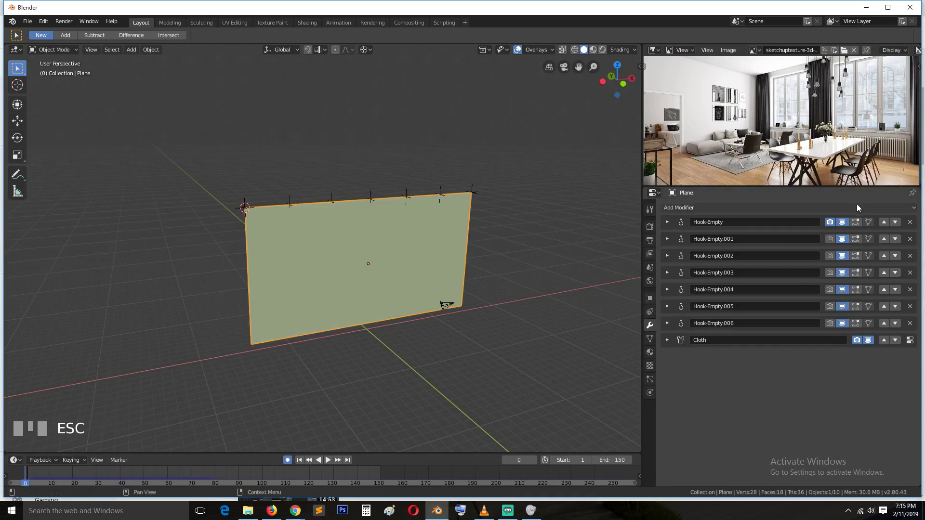
# Add a Multires modifier above Cloth, set to Simple, and subdivide it.
pyautogui.moveTo(857, 210); pyautogui.dragTo(875, 369)
pyautogui.scroll(-3)
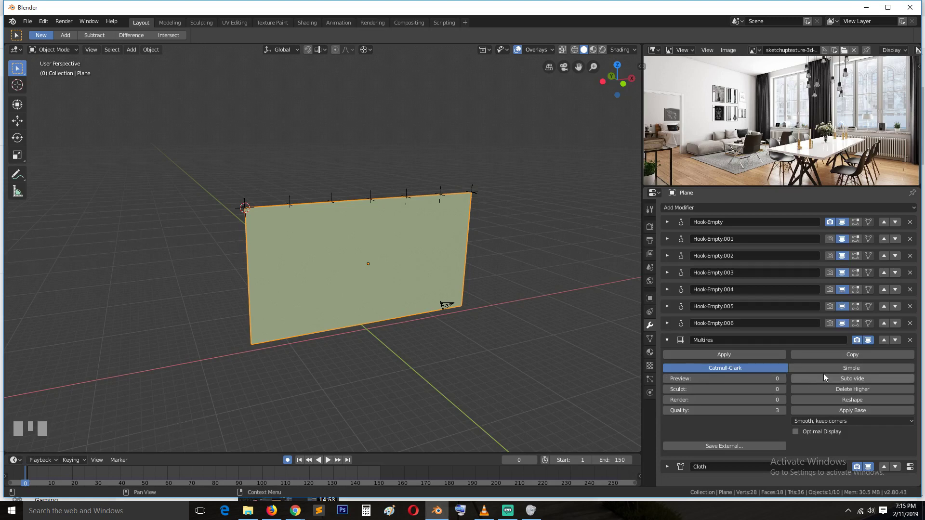
pyautogui.click(845, 372)
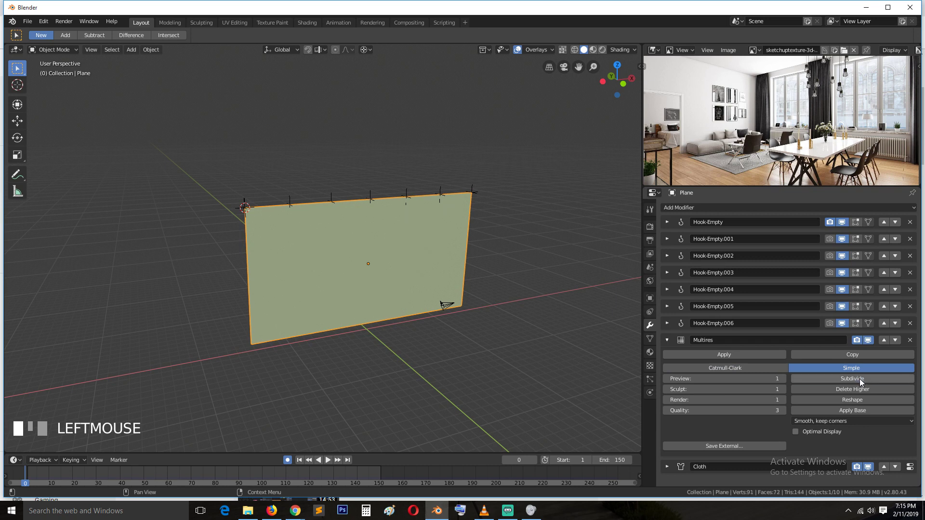